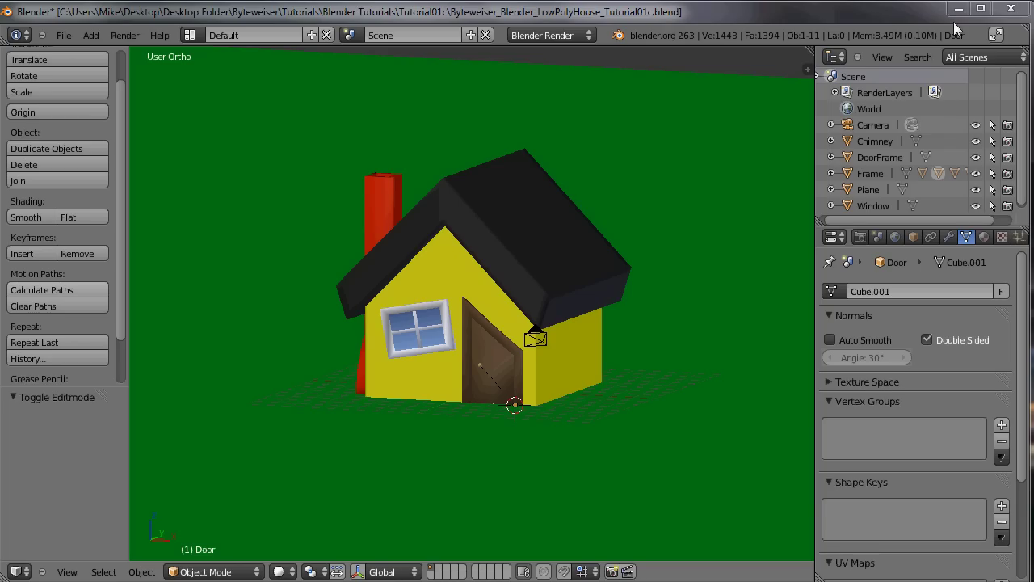
Move the house frame alone to see the other parts stay behind.
{"action": "middle_click", "coordinate": [517, 220]}
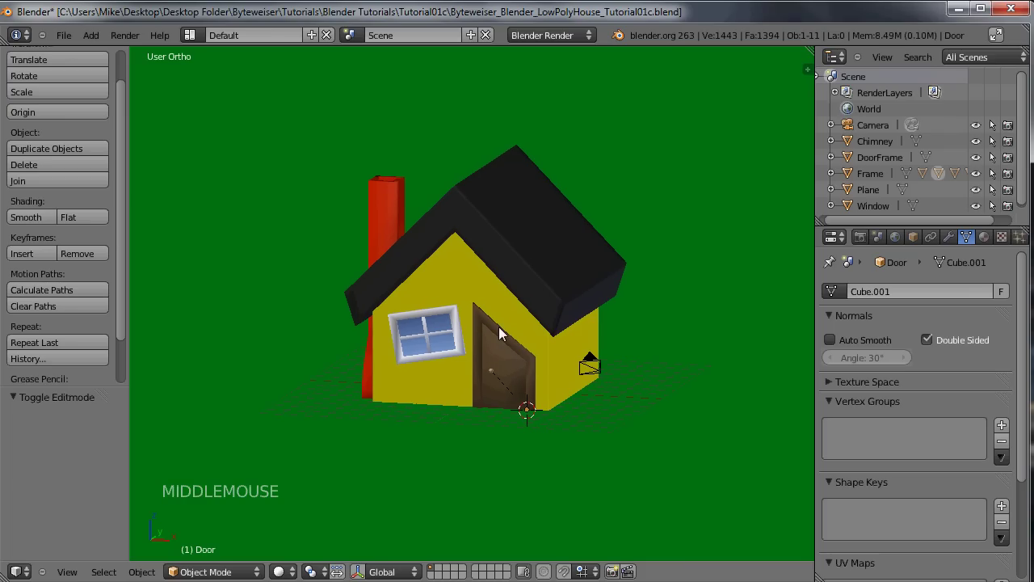
{"action": "right_click", "coordinate": [500, 304]}
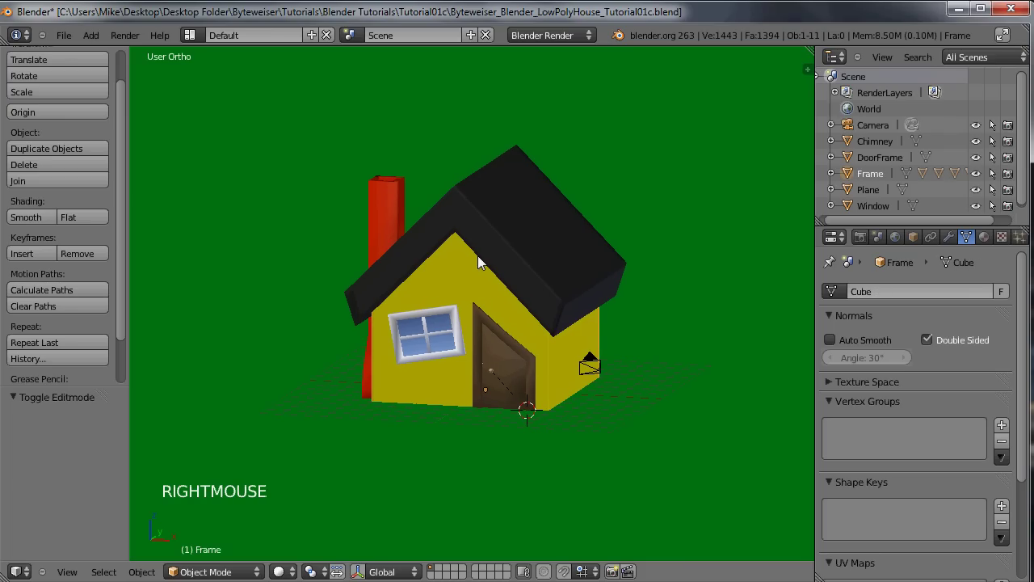
{"action": "key", "text": "g"}
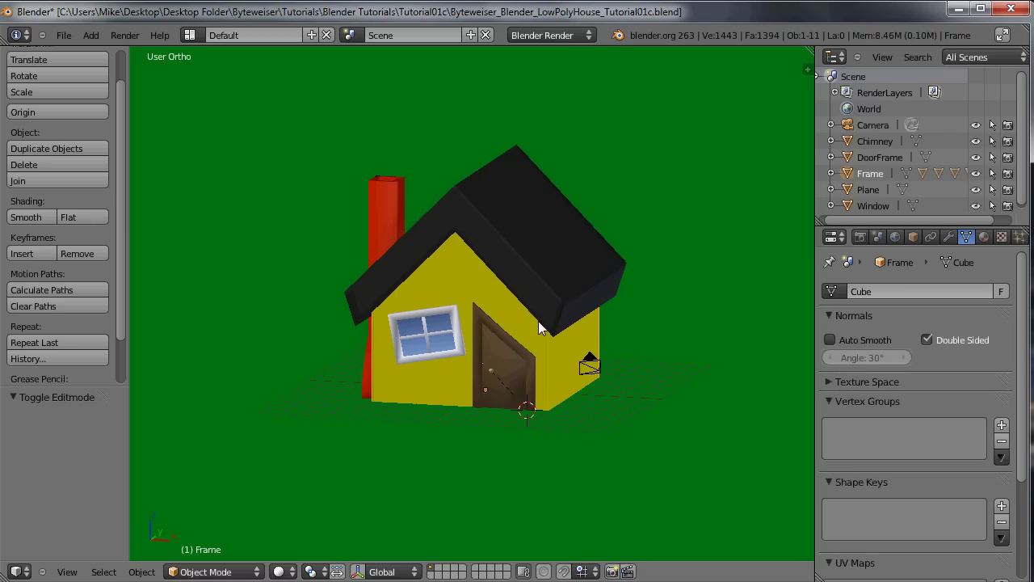
Parent the door frame, window and chimney to the house frame as object.
{"action": "right_click", "coordinate": [509, 342]}
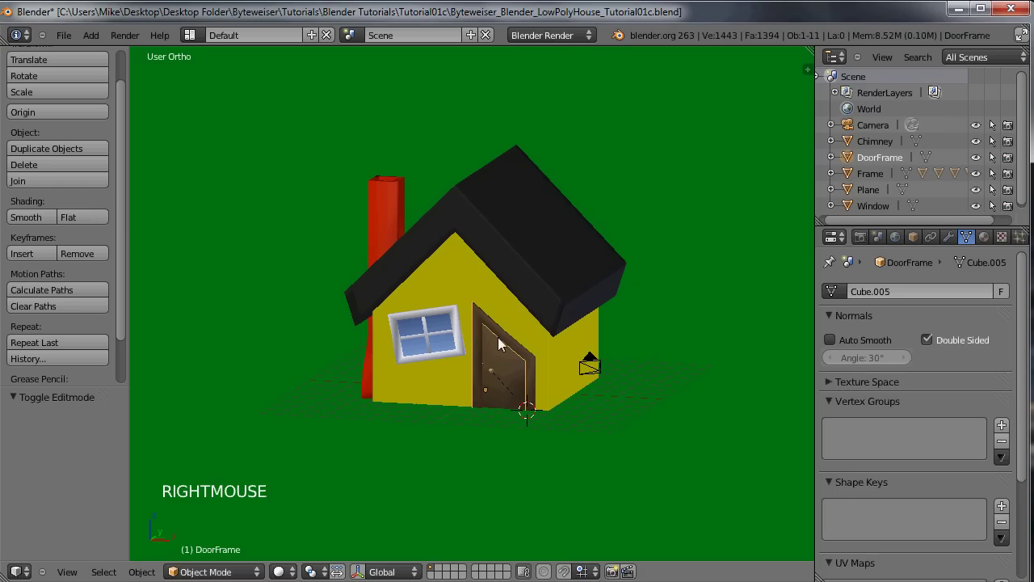
{"action": "right_click", "coordinate": [442, 320]}
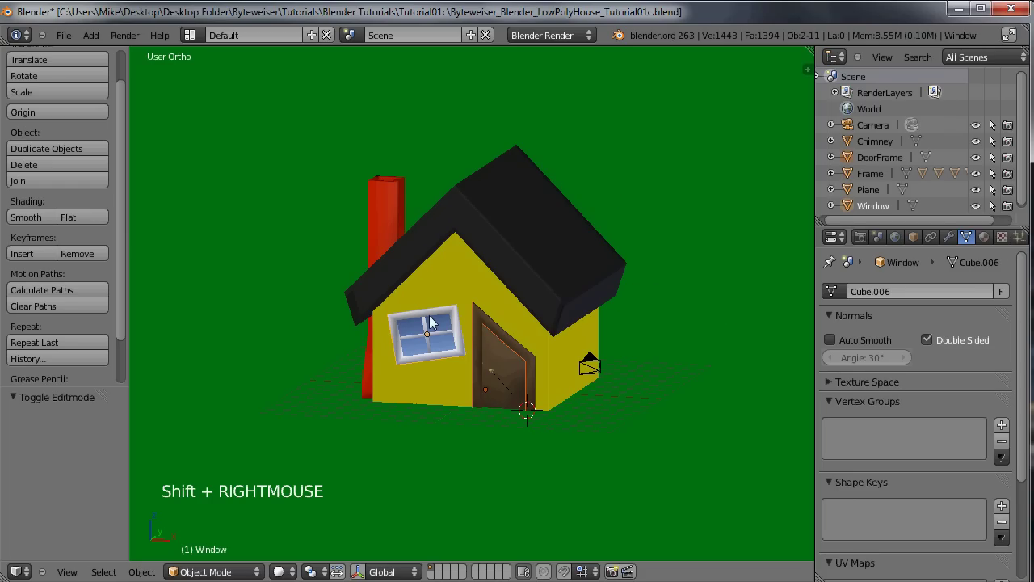
{"action": "right_click", "coordinate": [392, 205]}
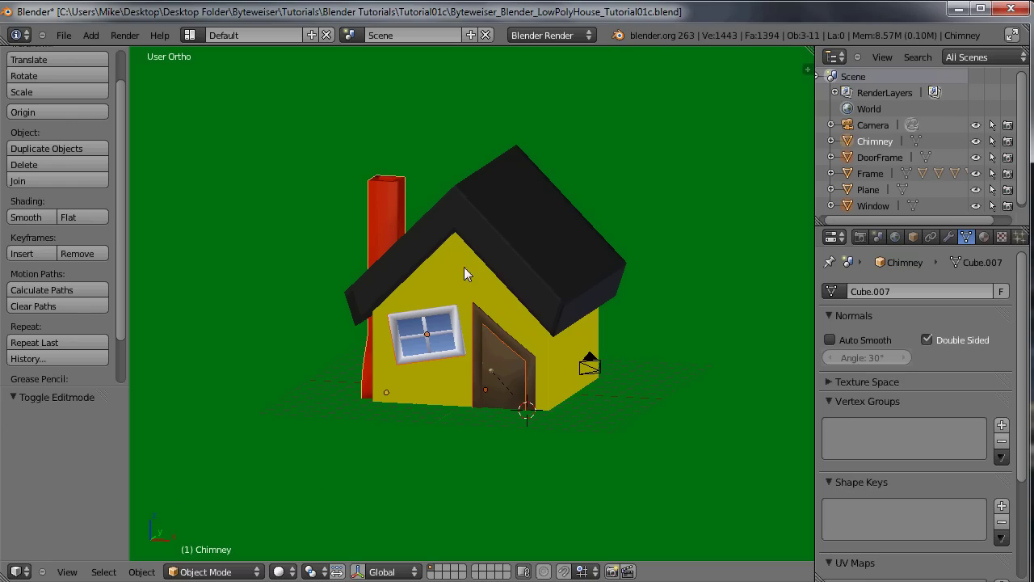
{"action": "right_click", "coordinate": [468, 273]}
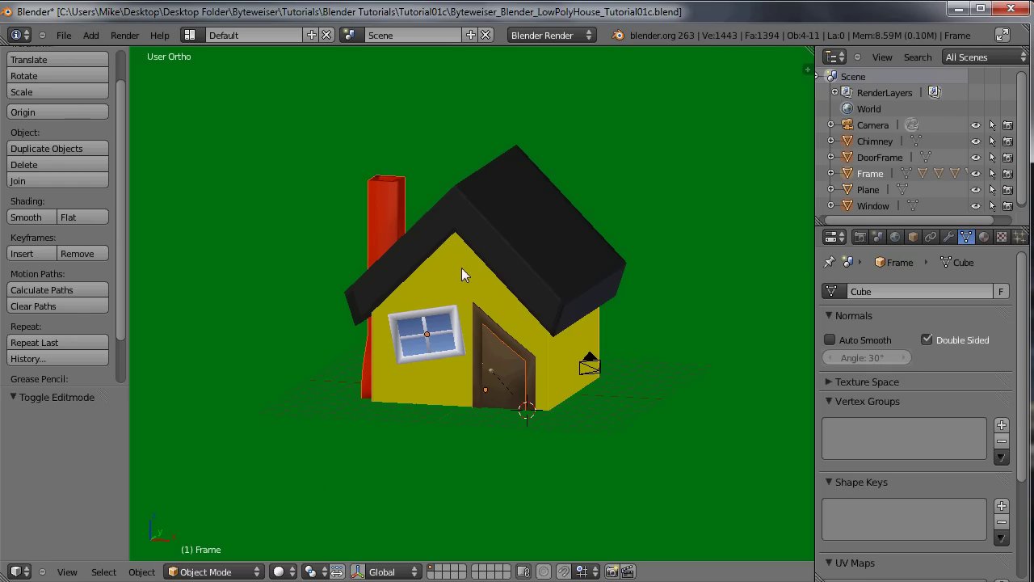
{"action": "key", "text": "ctrl+p"}
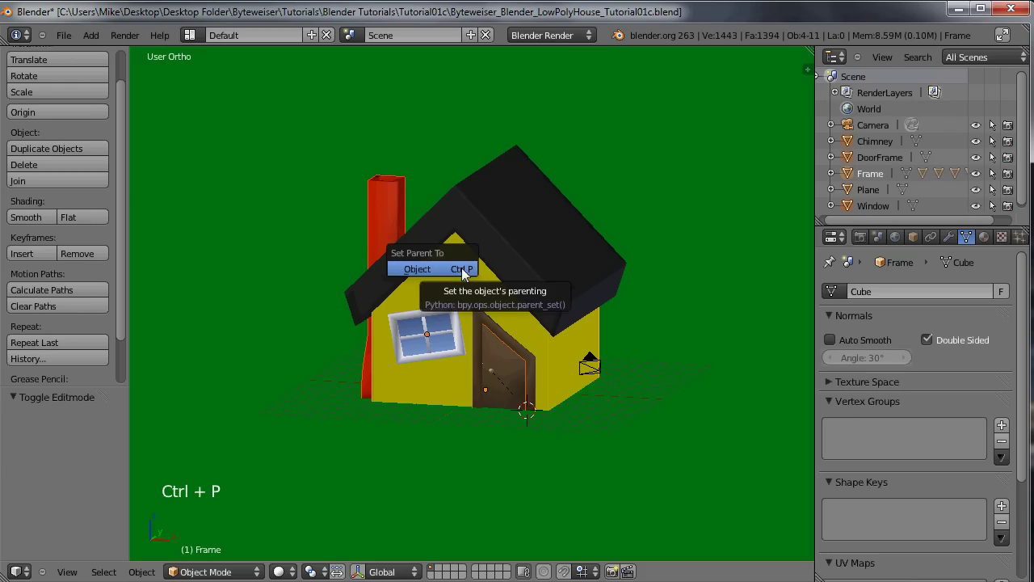
{"action": "right_click", "coordinate": [463, 288]}
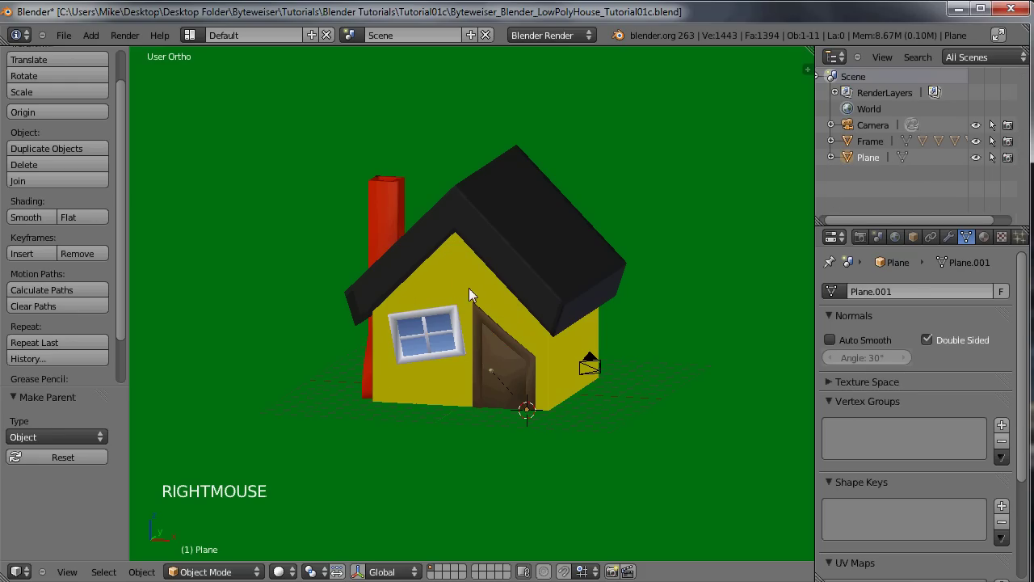
Move the house frame to check that its children follow.
{"action": "right_click", "coordinate": [472, 293]}
{"action": "key", "text": "g"}
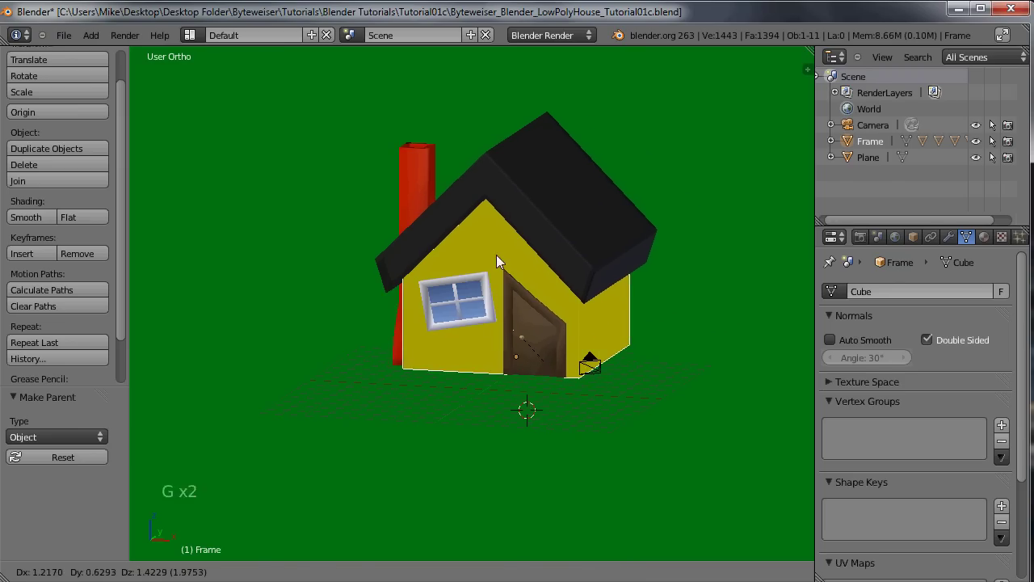
Add a lattice object to the scene.
{"action": "middle_click", "coordinate": [381, 273]}
{"action": "middle_click", "coordinate": [461, 281]}
{"action": "middle_click", "coordinate": [449, 284]}
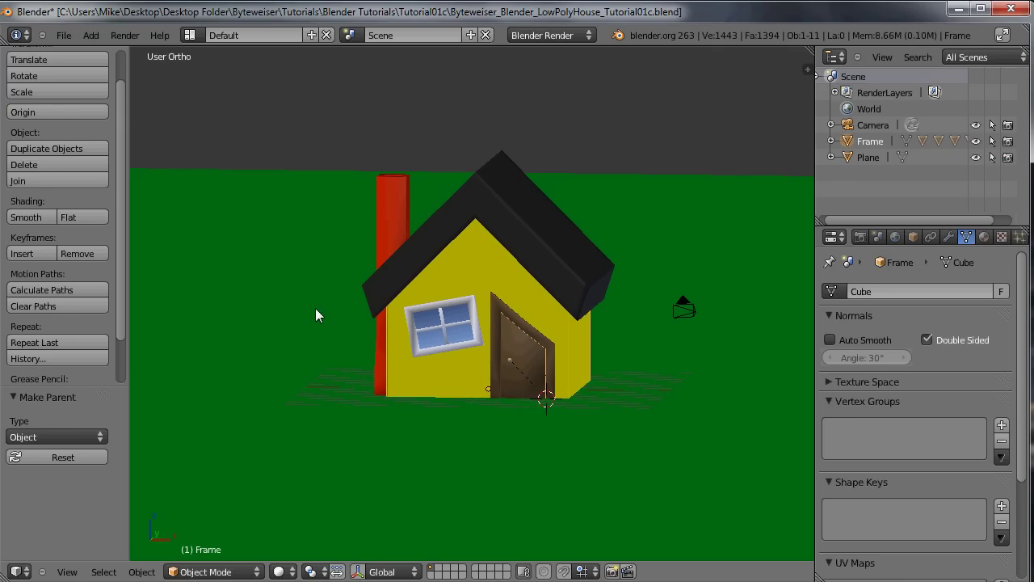
{"action": "key", "text": "shift+a"}
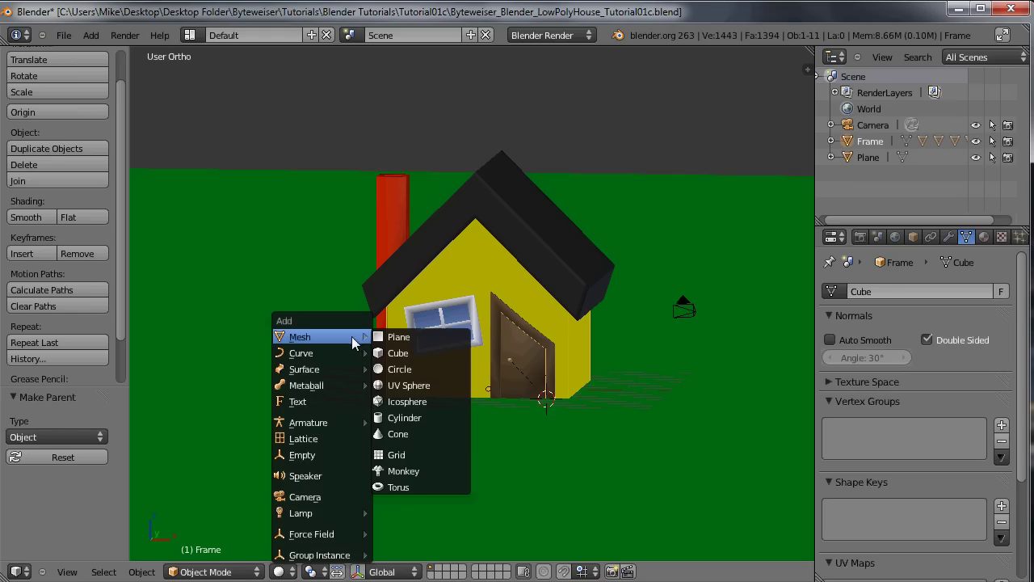
{"action": "middle_click", "coordinate": [438, 296]}
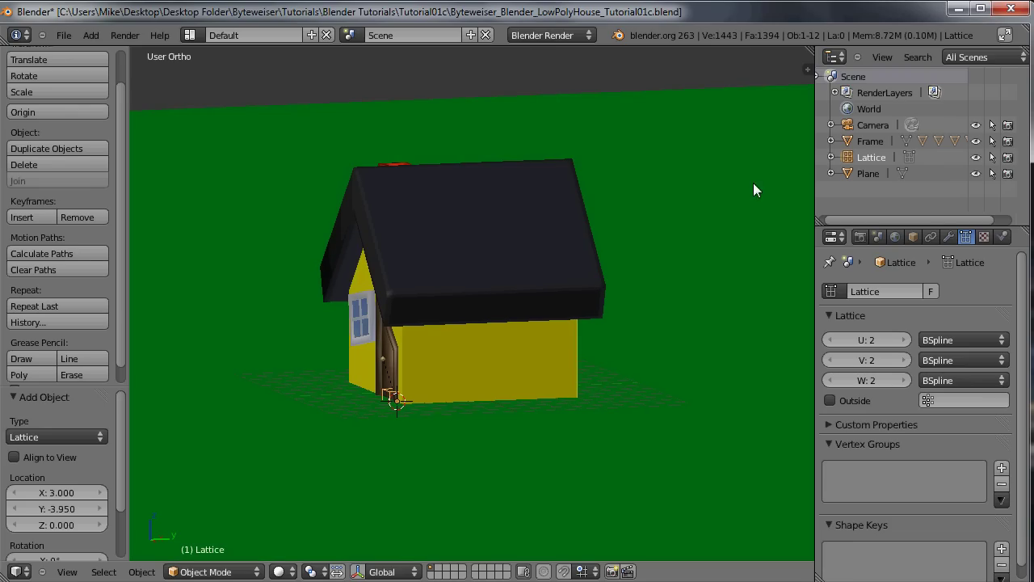
Rename the ground plane's mesh to Grass and hide the plane.
{"action": "left_click", "coordinate": [878, 176]}
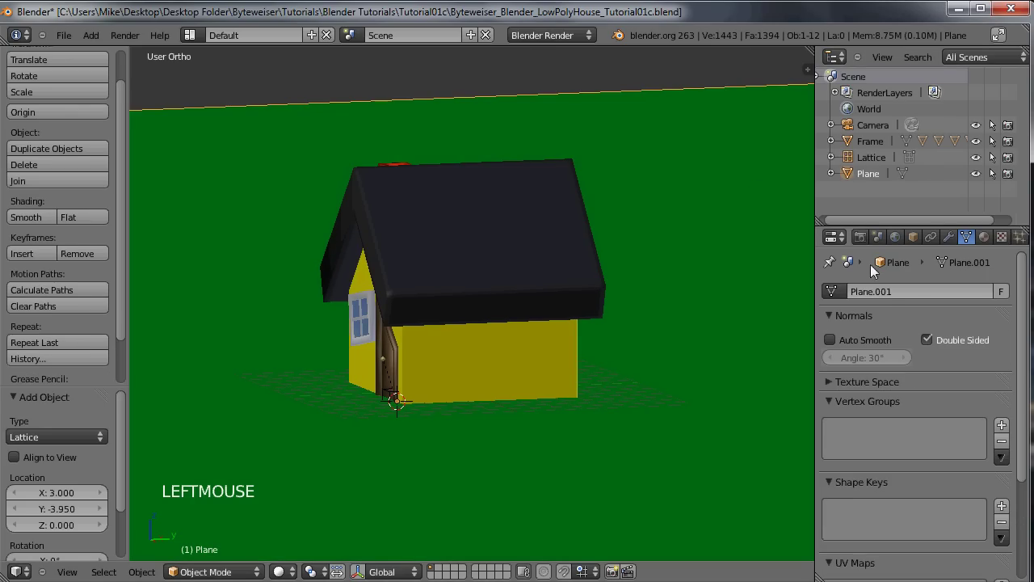
{"action": "left_click", "coordinate": [886, 298]}
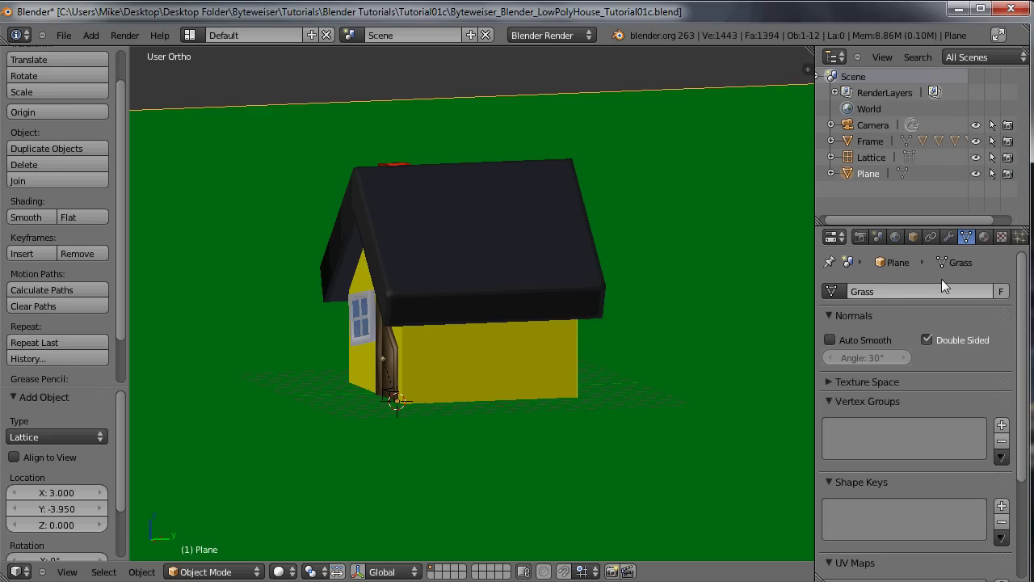
{"action": "left_click", "coordinate": [981, 180]}
{"action": "middle_click", "coordinate": [442, 296]}
Select the lattice and review its transform values in front view.
{"action": "right_click", "coordinate": [424, 421]}
{"action": "middle_click", "coordinate": [351, 378]}
{"action": "middle_click", "coordinate": [467, 373]}
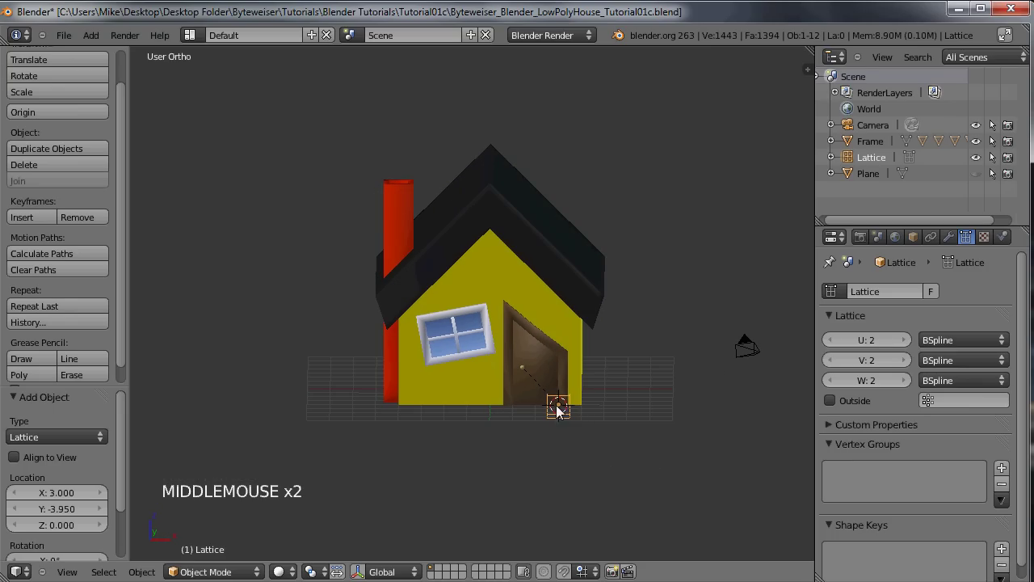
{"action": "middle_click", "coordinate": [424, 247]}
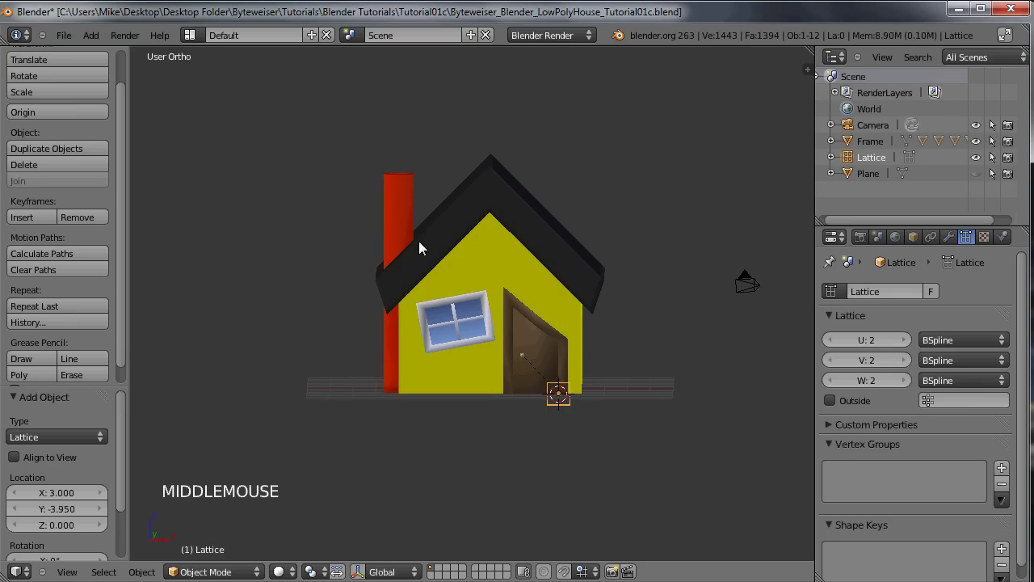
{"action": "key", "text": "KP_1"}
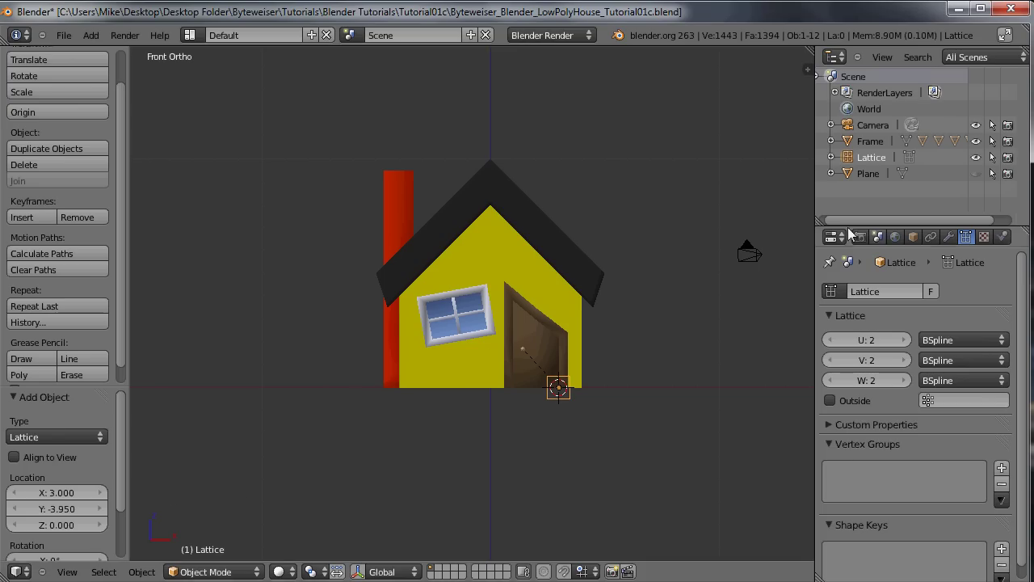
{"action": "key", "text": "n"}
{"action": "left_click", "coordinate": [812, 72]}
{"action": "left_click", "coordinate": [740, 101]}
{"action": "left_click", "coordinate": [725, 118]}
{"action": "middle_click", "coordinate": [522, 169]}
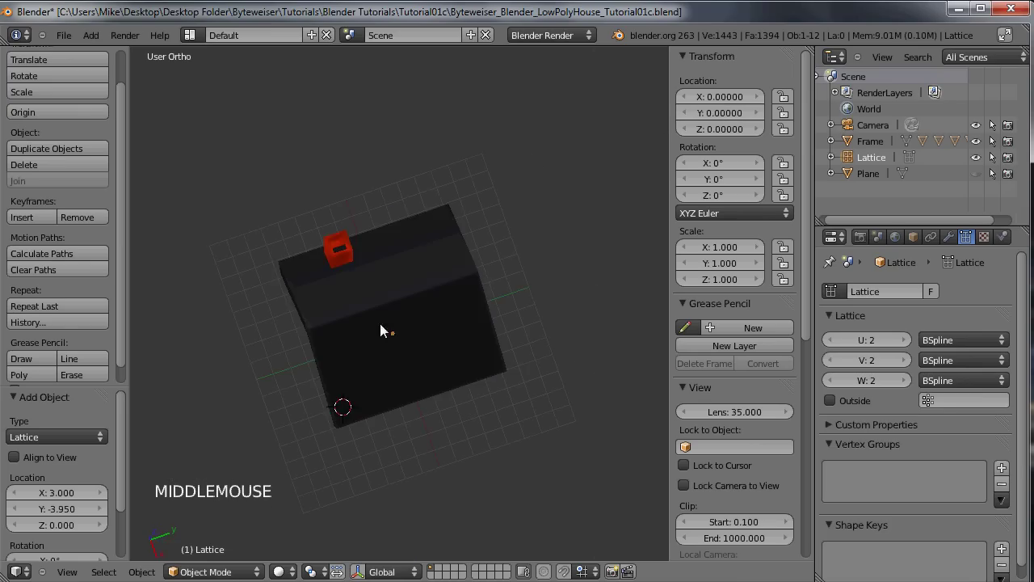
{"action": "key", "text": "KP_1"}
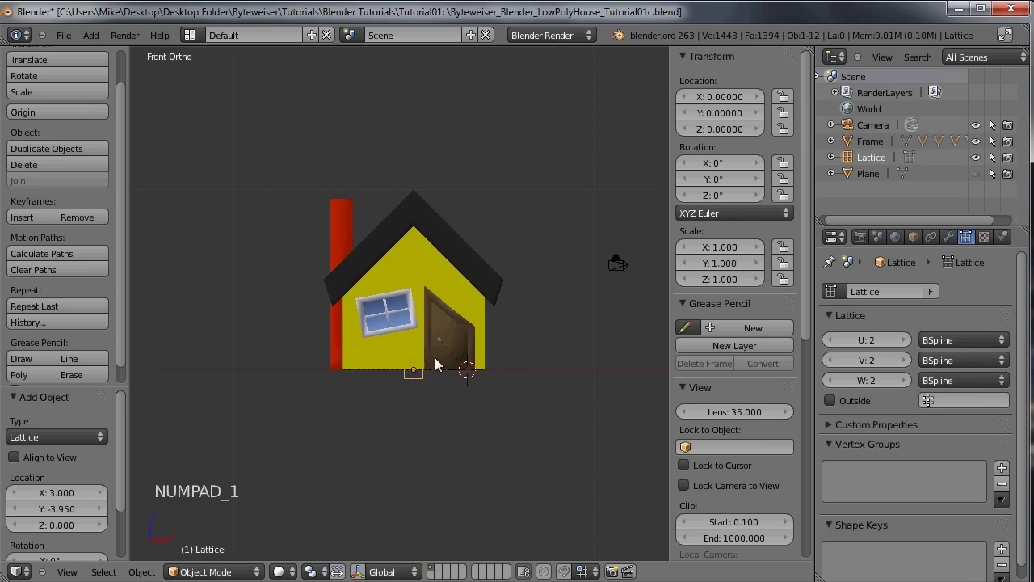
Widen, heighten and raise the lattice until it covers the house in front view.
{"action": "key", "text": "s"}
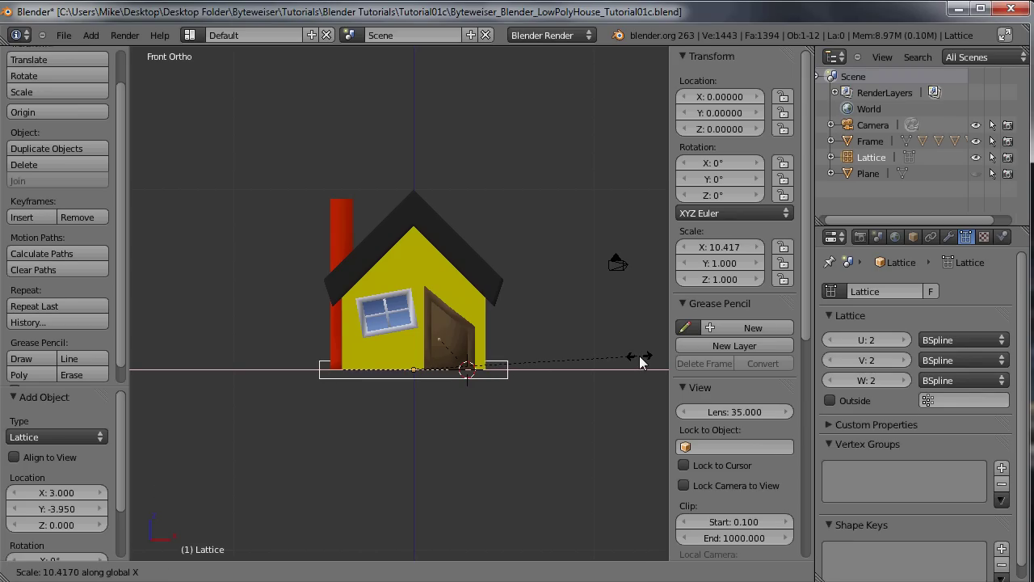
{"action": "left_click", "coordinate": [512, 344]}
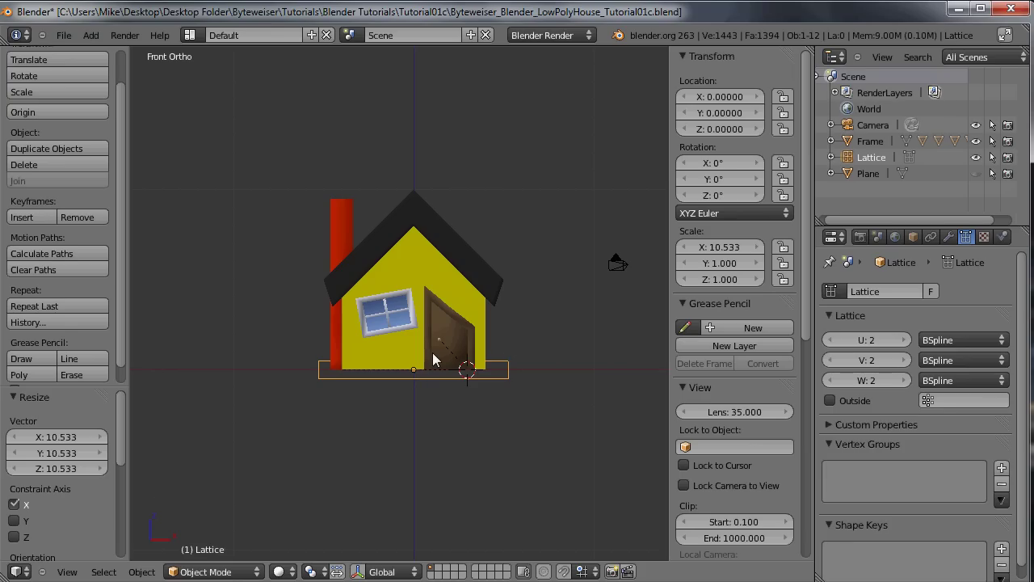
{"action": "key", "text": "s"}
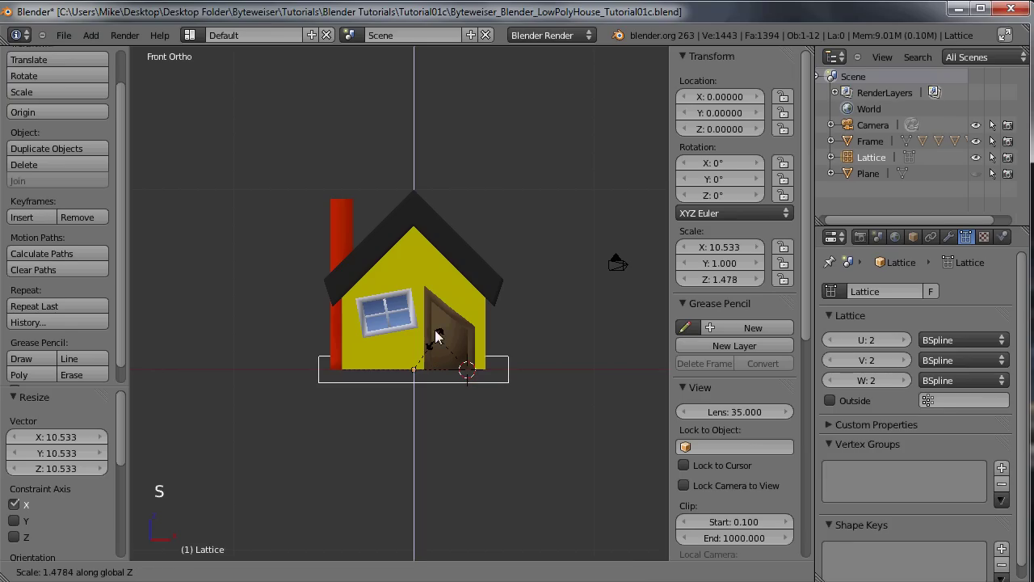
{"action": "left_click", "coordinate": [432, 378]}
{"action": "key", "text": "g"}
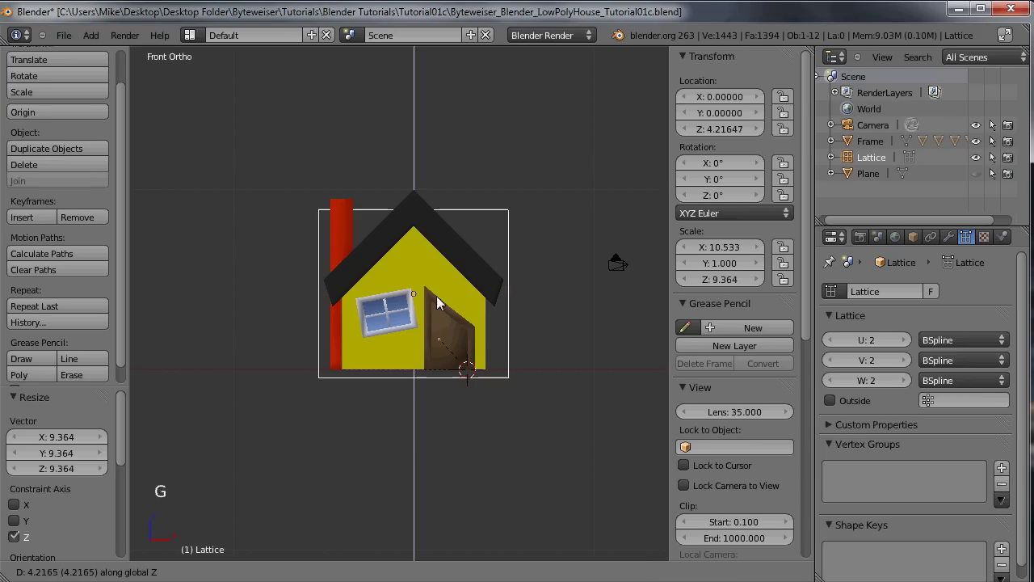
{"action": "left_click", "coordinate": [442, 298]}
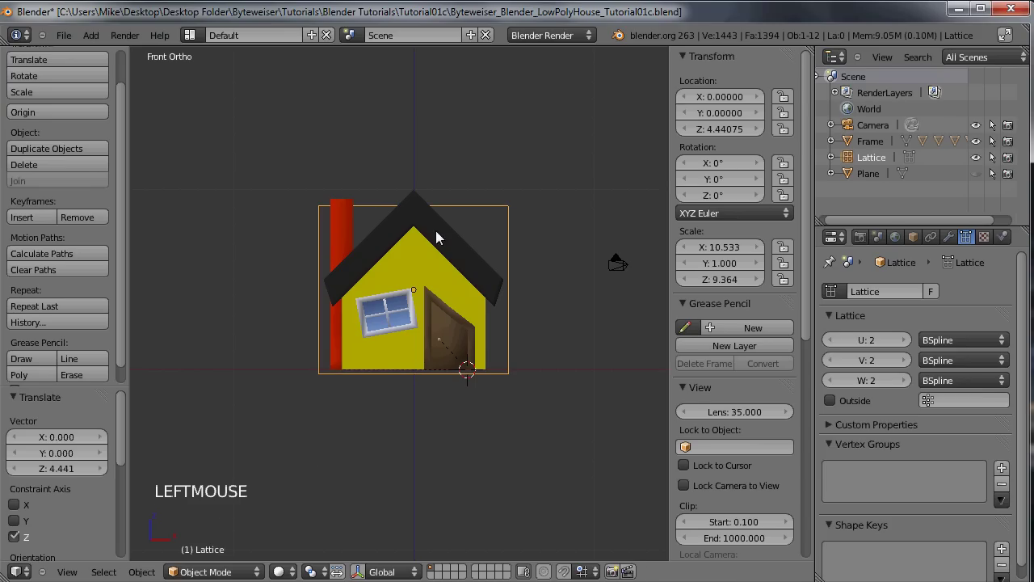
{"action": "key", "text": "s"}
{"action": "left_click", "coordinate": [445, 210]}
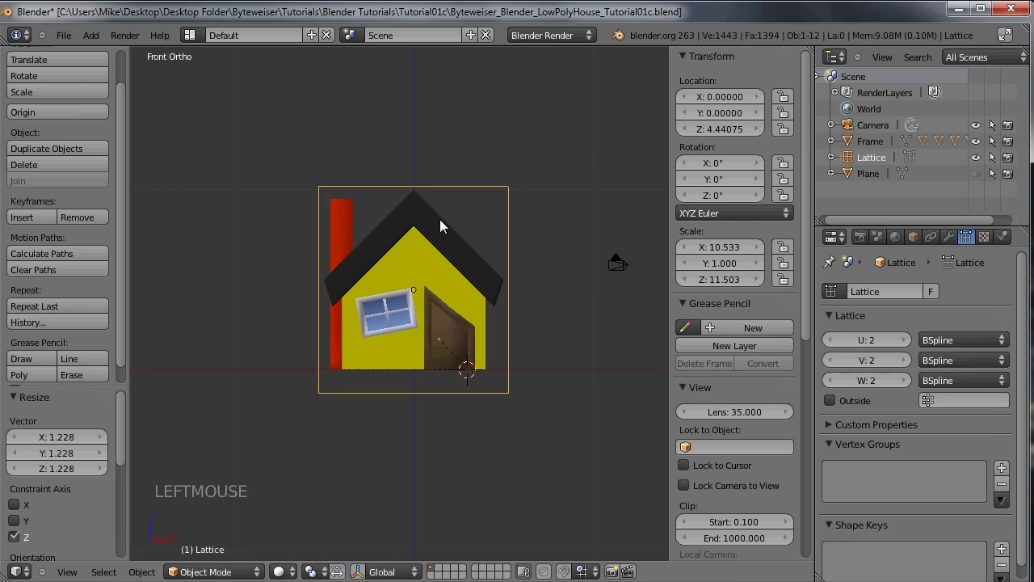
Stretch the lattice along its depth so it encloses the whole house.
{"action": "middle_click", "coordinate": [445, 229]}
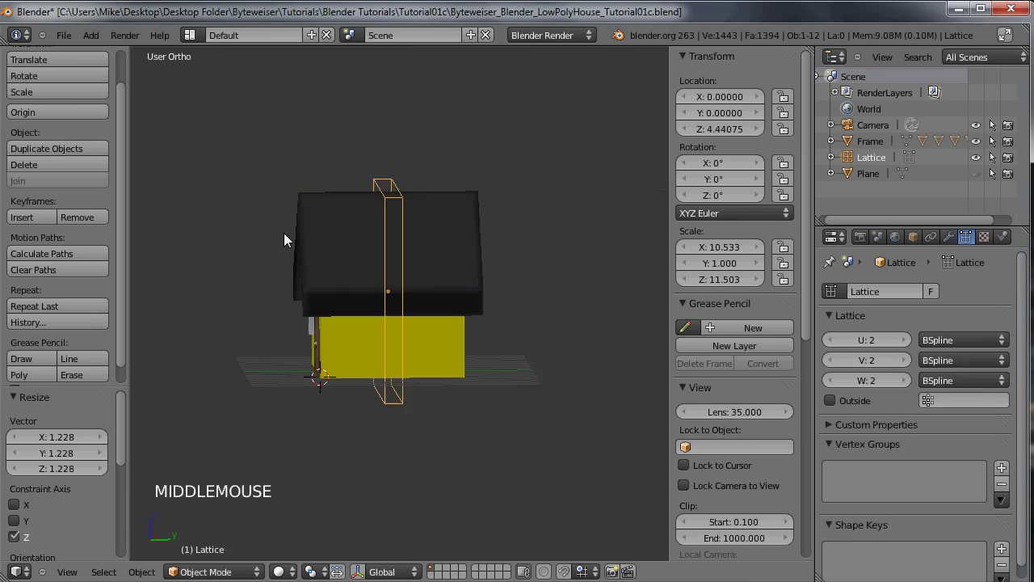
{"action": "key", "text": "s"}
{"action": "left_click", "coordinate": [244, 277]}
Finish sizing the lattice and set its U, V and W divisions to 3.
{"action": "key", "text": "s"}
{"action": "left_click", "coordinate": [326, 261]}
{"action": "middle_click", "coordinate": [354, 254]}
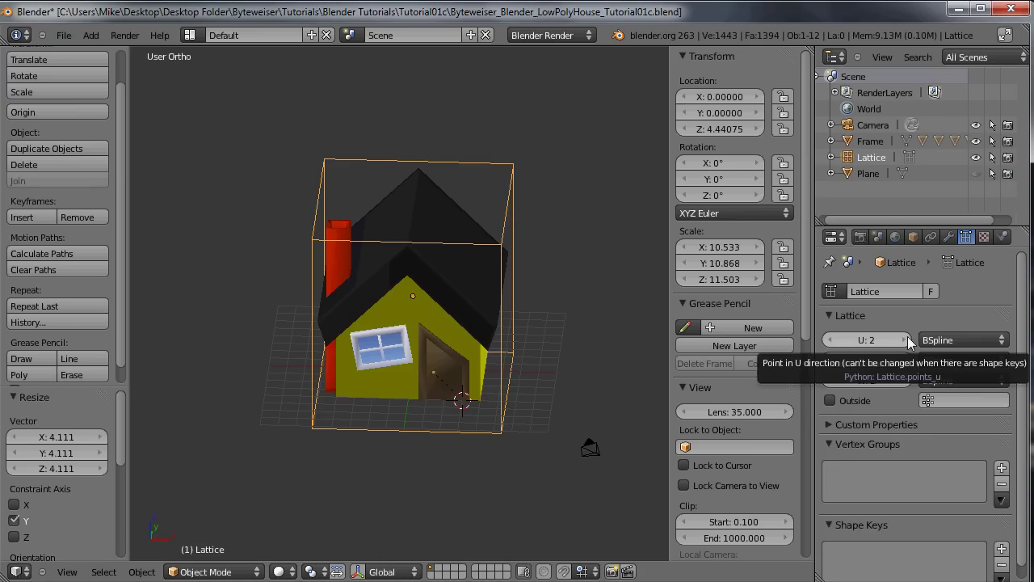
{"action": "left_click", "coordinate": [914, 342]}
{"action": "left_click", "coordinate": [914, 367]}
{"action": "left_click", "coordinate": [911, 386]}
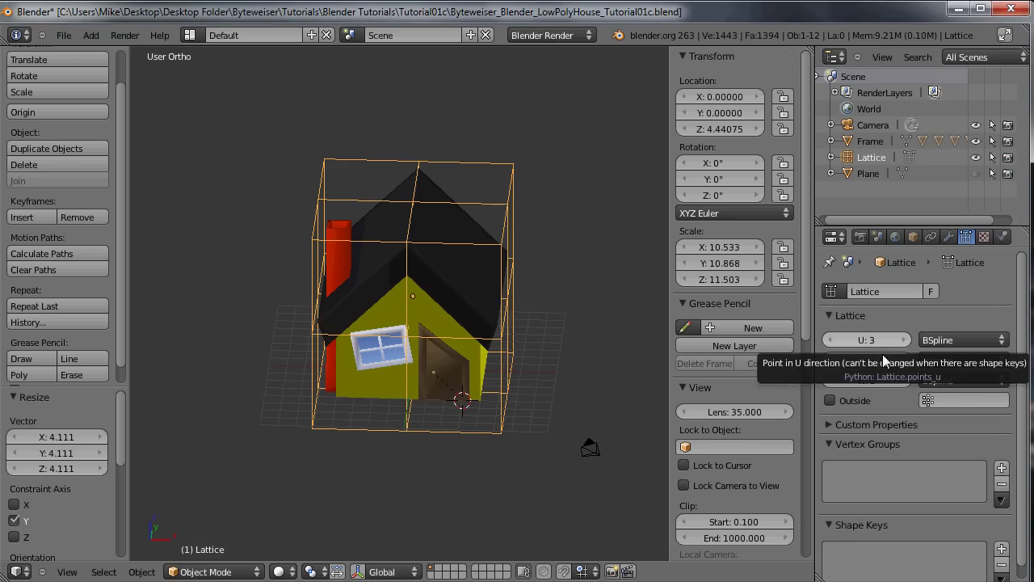
Limit the lattice to its Outside points and check the cage around the house.
{"action": "middle_click", "coordinate": [506, 279]}
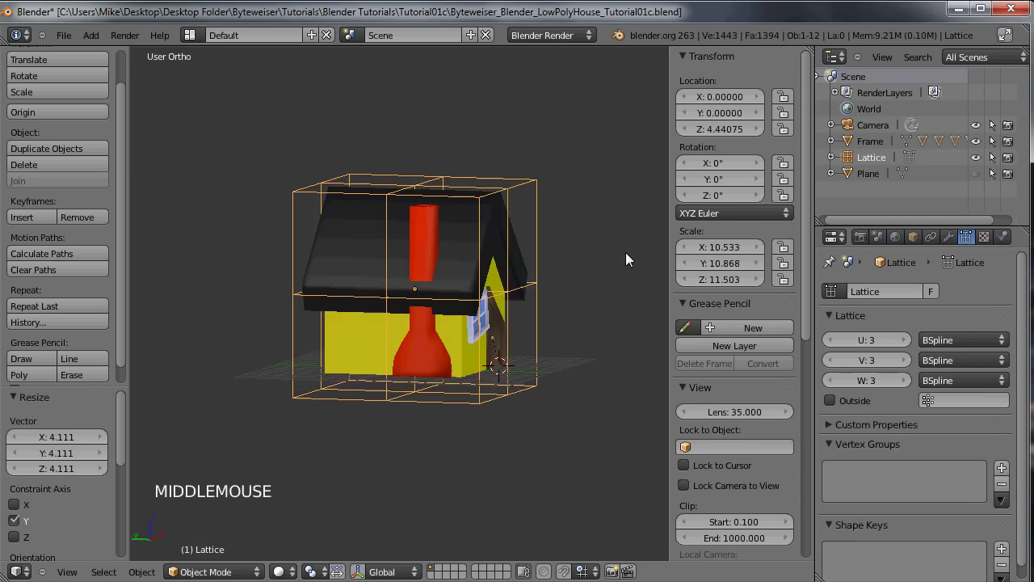
{"action": "middle_click", "coordinate": [453, 192]}
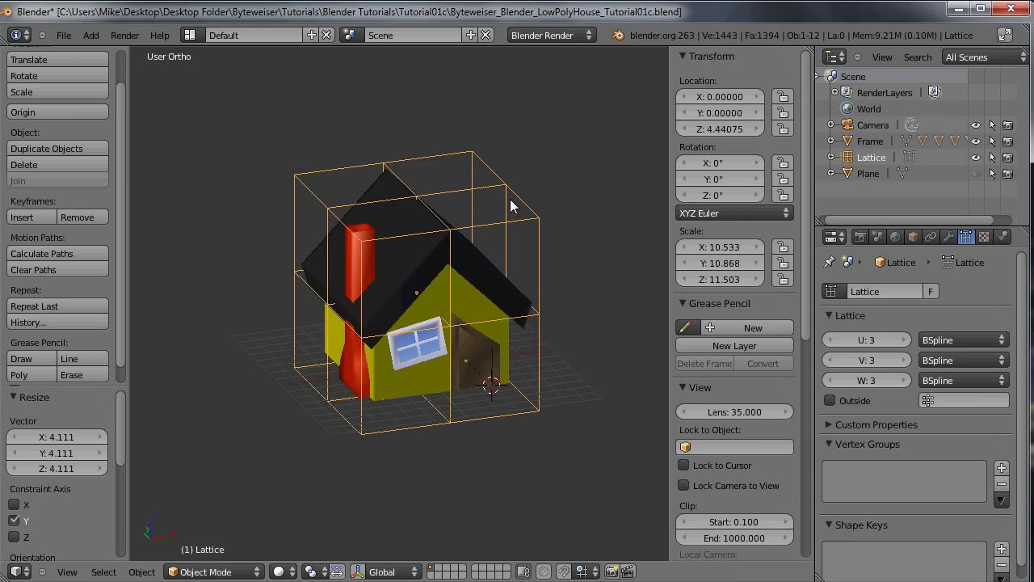
{"action": "middle_click", "coordinate": [499, 248]}
{"action": "middle_click", "coordinate": [391, 257]}
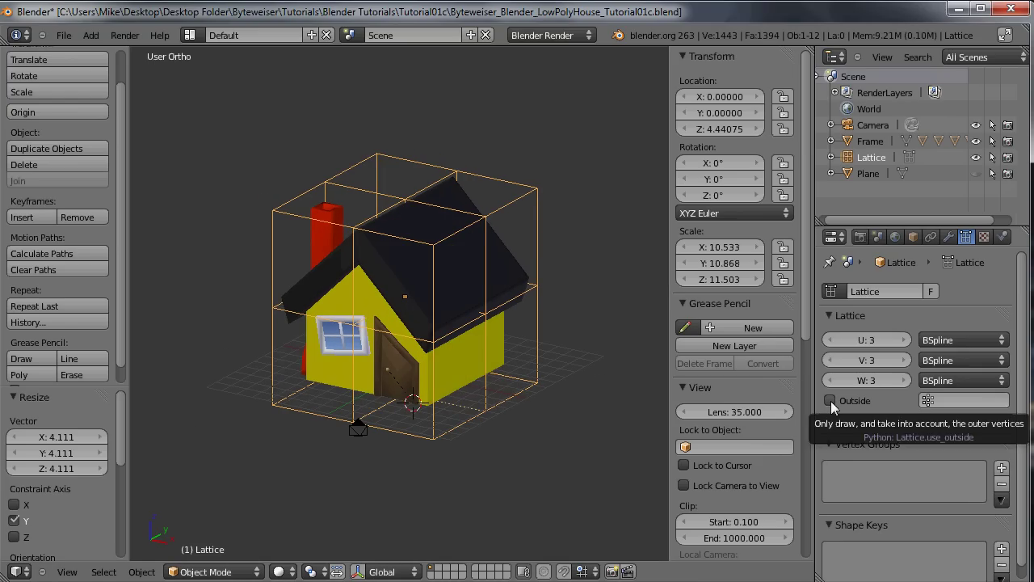
{"action": "left_click", "coordinate": [837, 407]}
{"action": "middle_click", "coordinate": [459, 352]}
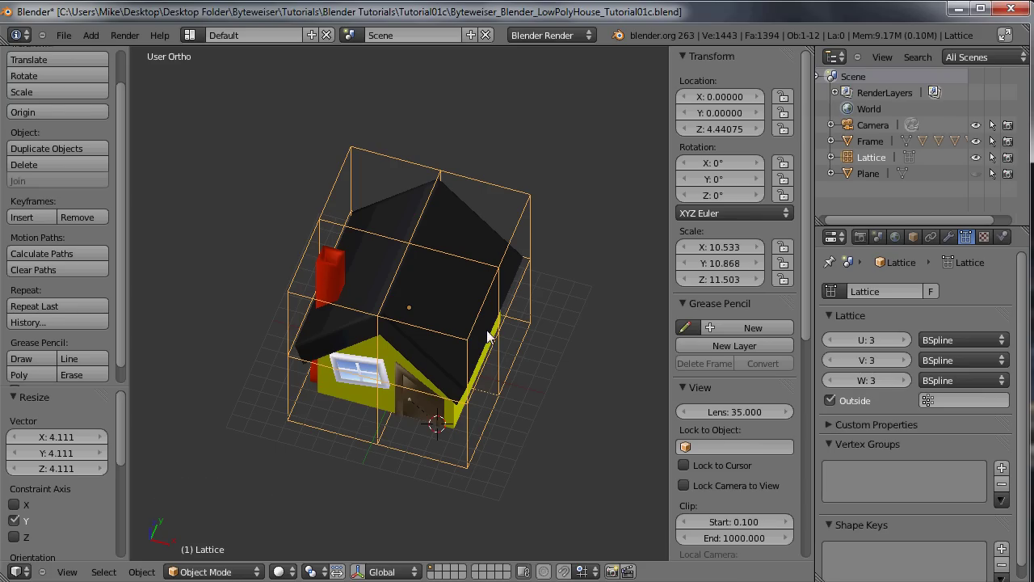
{"action": "middle_click", "coordinate": [417, 265]}
{"action": "middle_click", "coordinate": [447, 192]}
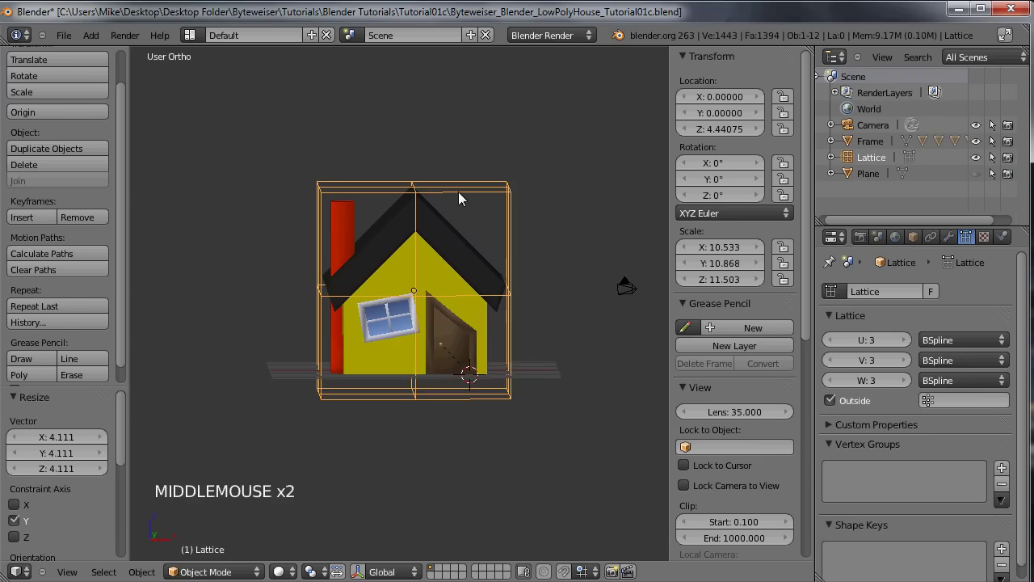
Hide the lattice to inspect the house body alone.
{"action": "middle_click", "coordinate": [416, 216]}
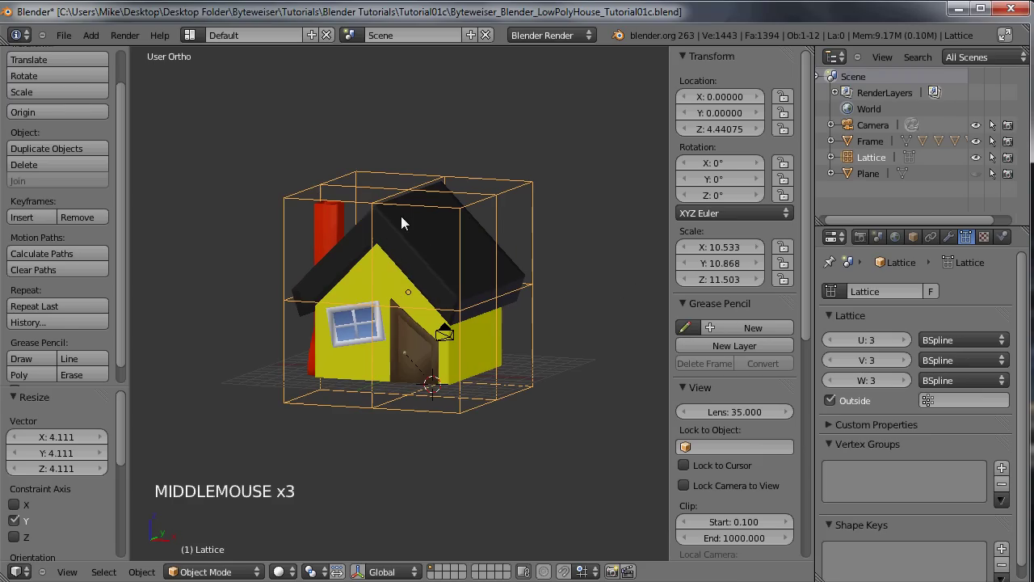
{"action": "right_click", "coordinate": [395, 282]}
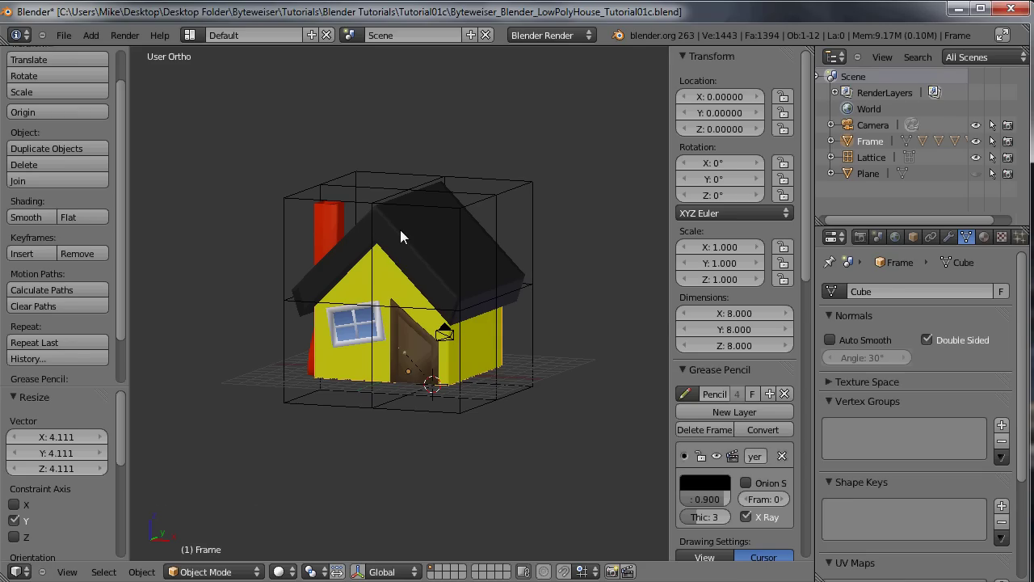
{"action": "right_click", "coordinate": [470, 215]}
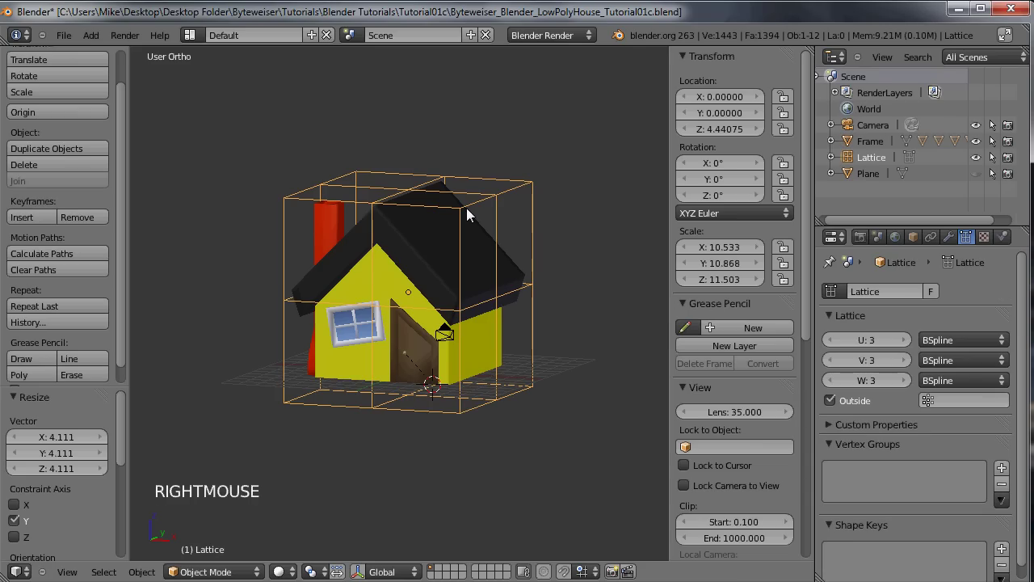
{"action": "key", "text": "h"}
{"action": "middle_click", "coordinate": [308, 198]}
{"action": "key", "text": "b"}
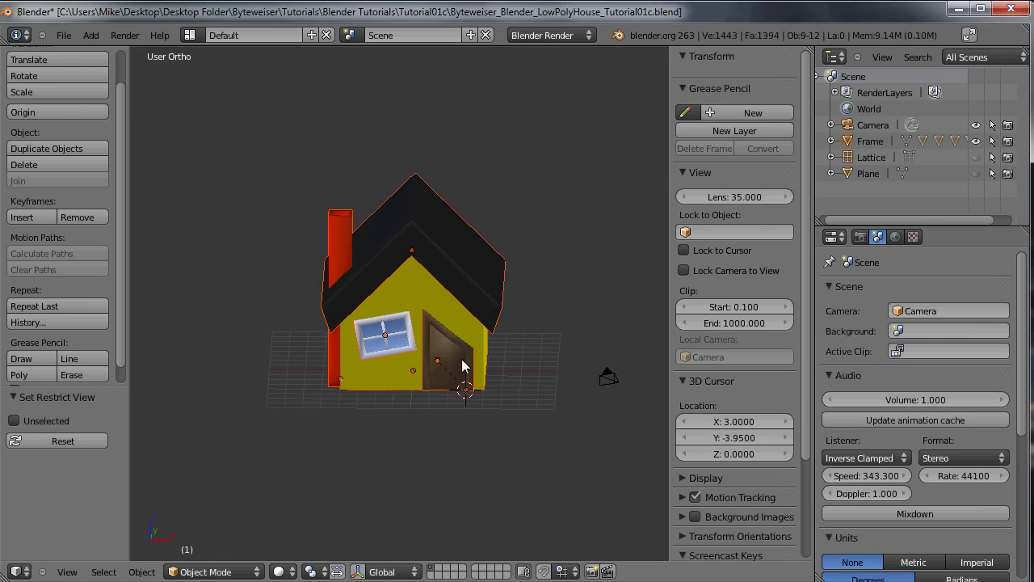
Reveal all hidden objects so the ground plane and lattice show again.
{"action": "middle_click", "coordinate": [438, 230]}
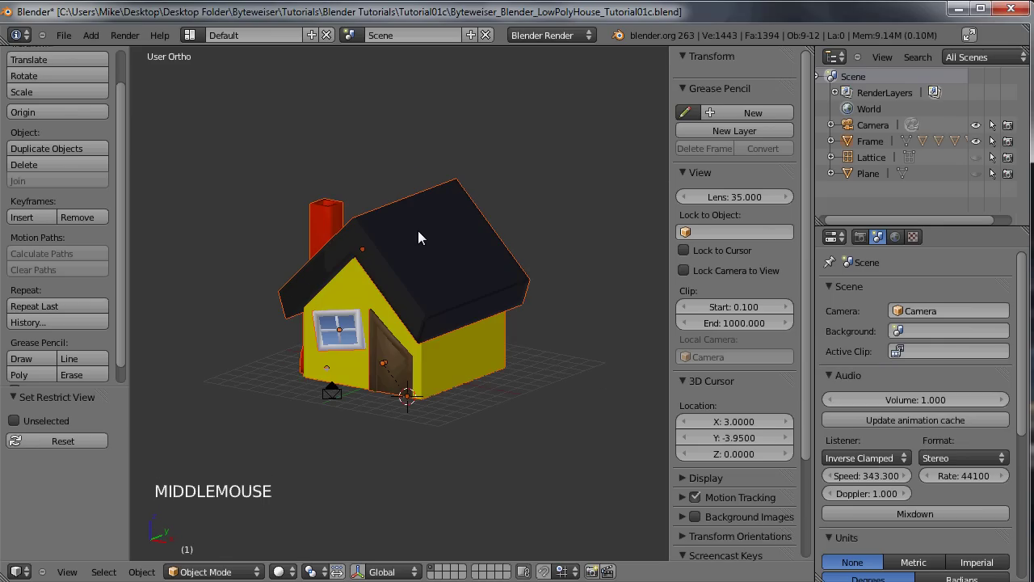
{"action": "key", "text": "alt+h"}
Parent the house and ground plane to the lattice with Lattice Deform.
{"action": "middle_click", "coordinate": [402, 251]}
{"action": "right_click", "coordinate": [460, 204]}
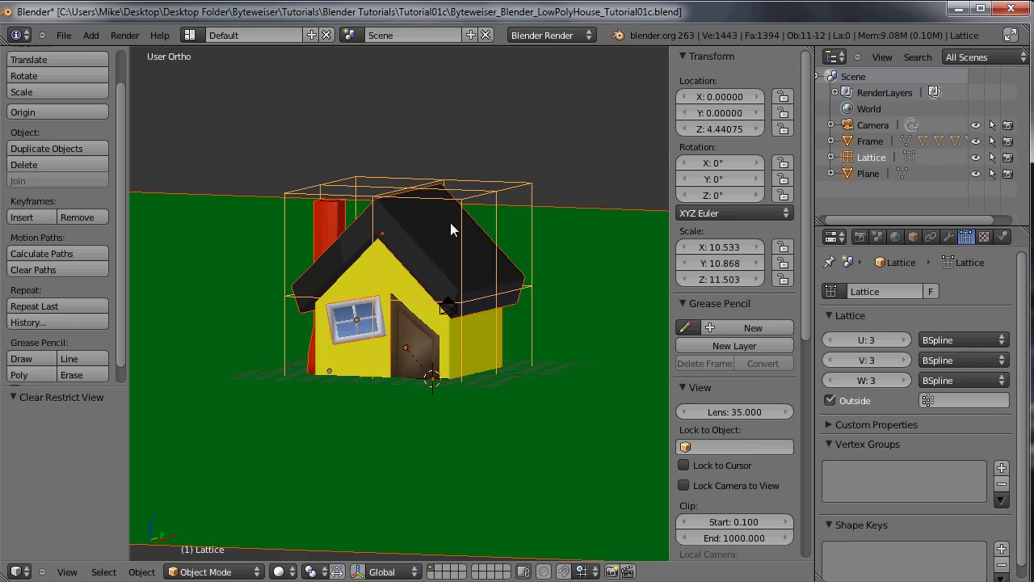
{"action": "key", "text": "ctrl+p"}
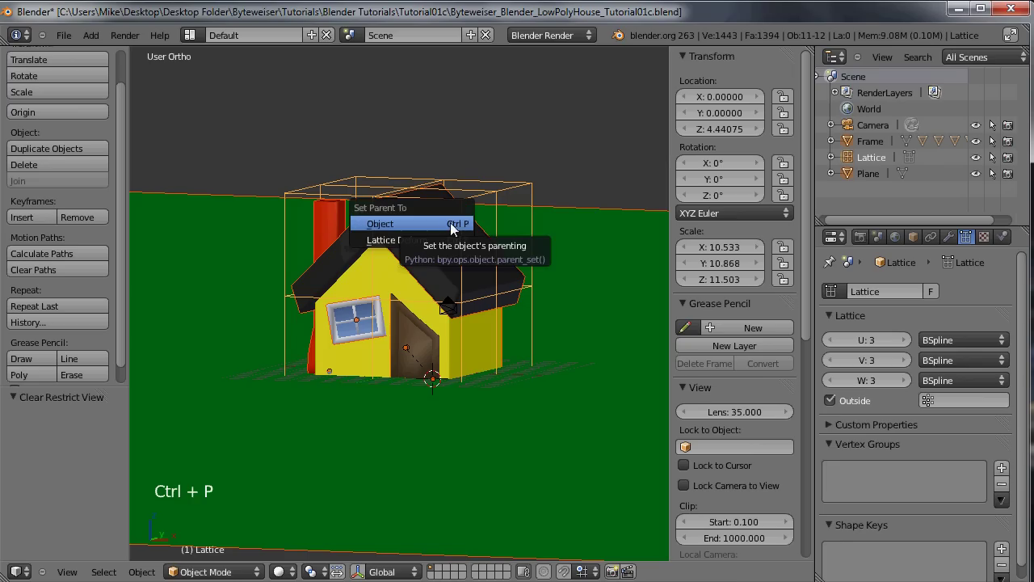
{"action": "middle_click", "coordinate": [375, 244]}
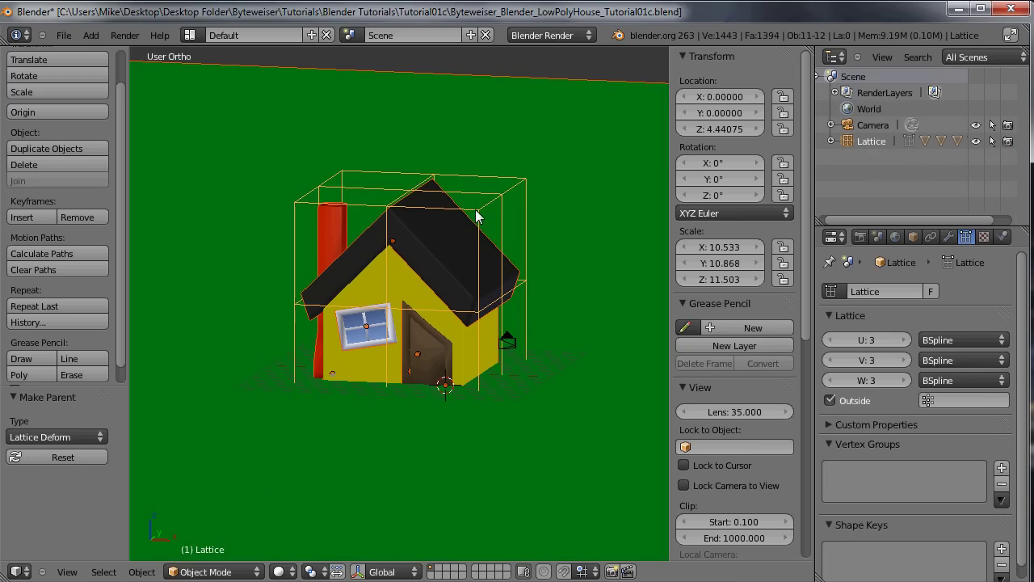
{"action": "right_click", "coordinate": [482, 213]}
{"action": "right_click", "coordinate": [486, 214]}
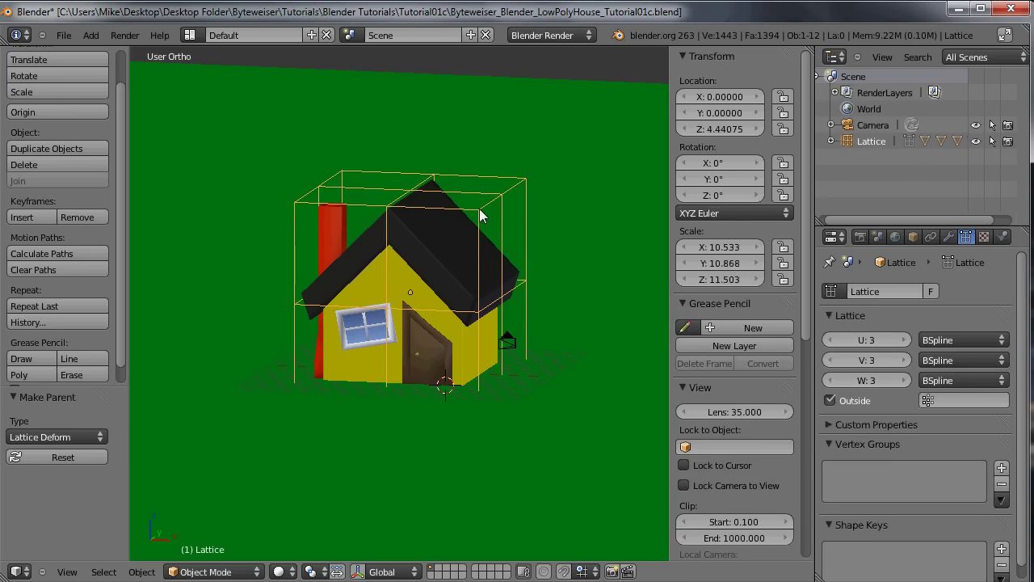
Enter lattice point editing and select the nine top-layer points.
{"action": "key", "text": "Tab"}
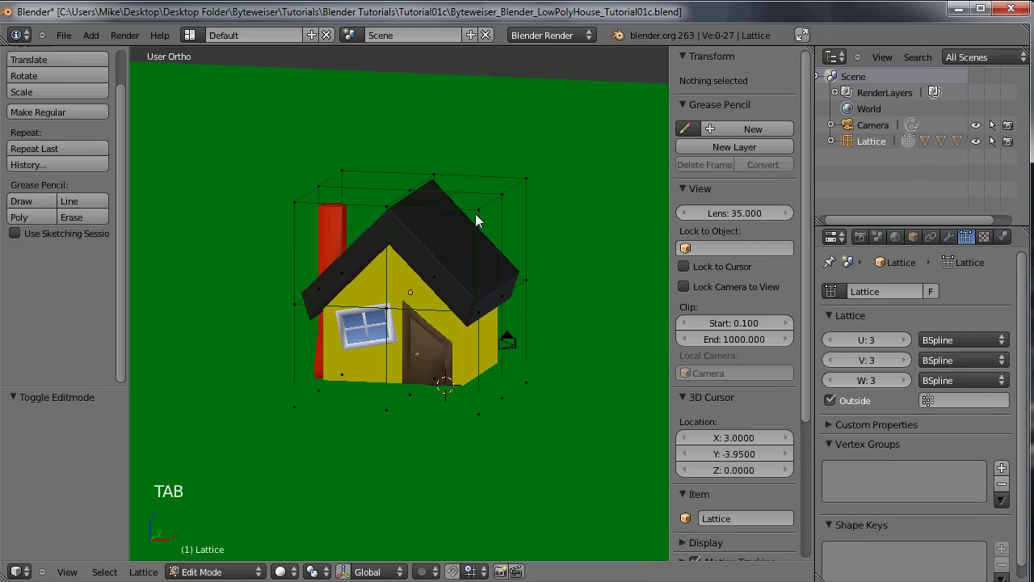
{"action": "right_click", "coordinate": [551, 199]}
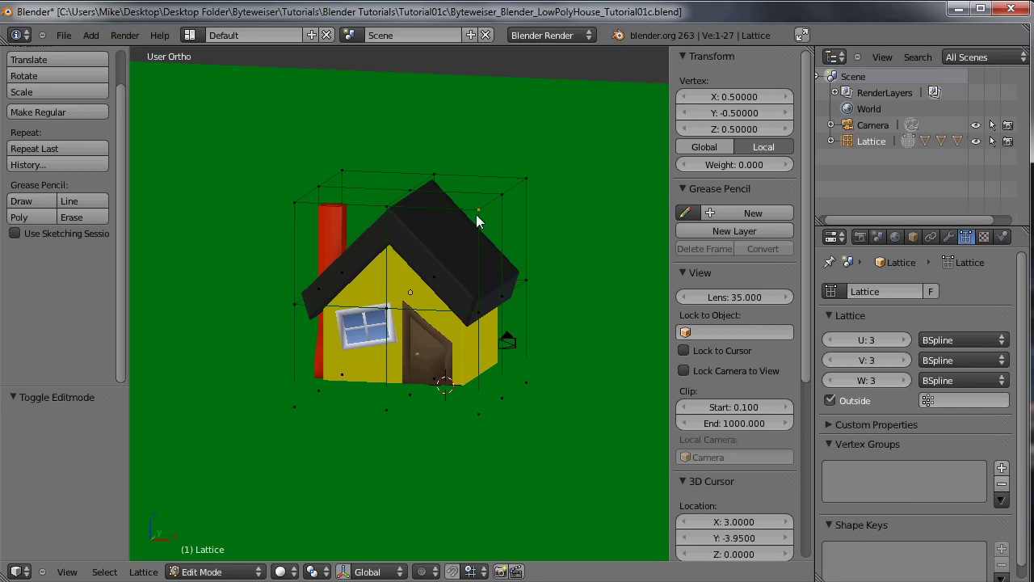
{"action": "right_click", "coordinate": [391, 212]}
{"action": "right_click", "coordinate": [325, 190]}
{"action": "right_click", "coordinate": [334, 182]}
{"action": "right_click", "coordinate": [435, 191]}
{"action": "right_click", "coordinate": [531, 179]}
{"action": "right_click", "coordinate": [500, 198]}
{"action": "right_click", "coordinate": [521, 195]}
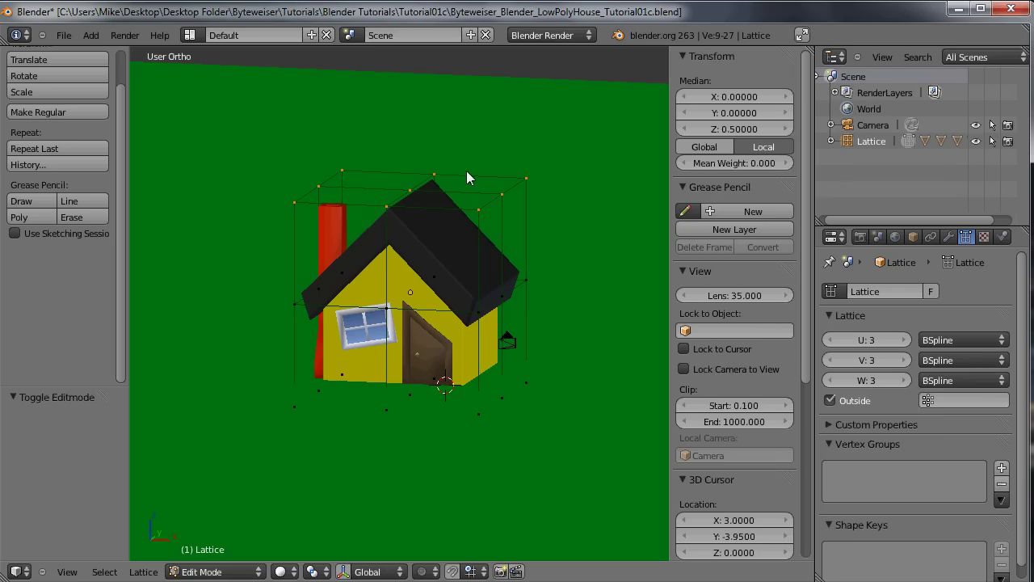
Rotate the top layer to twist the upper house and roof.
{"action": "key", "text": "r"}
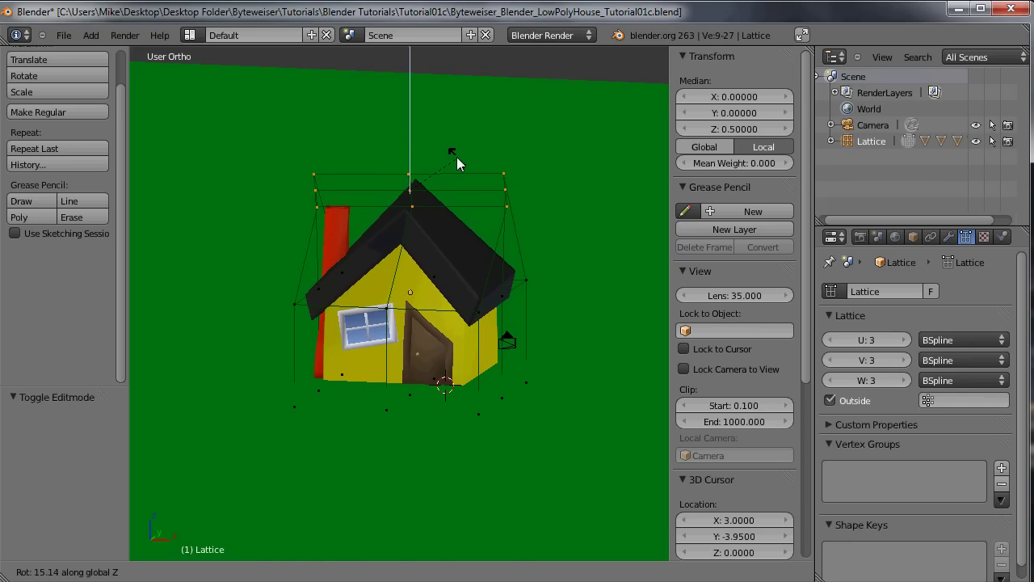
{"action": "left_click", "coordinate": [462, 162]}
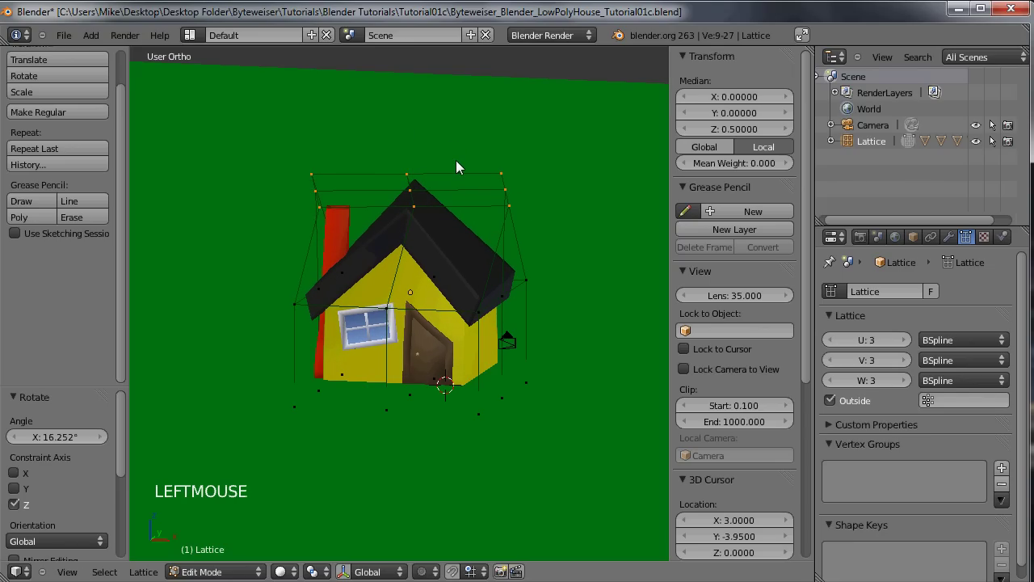
Undo the twist and push the middle top points down to cave in the roof.
{"action": "key", "text": "ctrl+z"}
{"action": "middle_click", "coordinate": [483, 175]}
{"action": "right_click", "coordinate": [400, 188]}
{"action": "right_click", "coordinate": [386, 174]}
{"action": "right_click", "coordinate": [423, 224]}
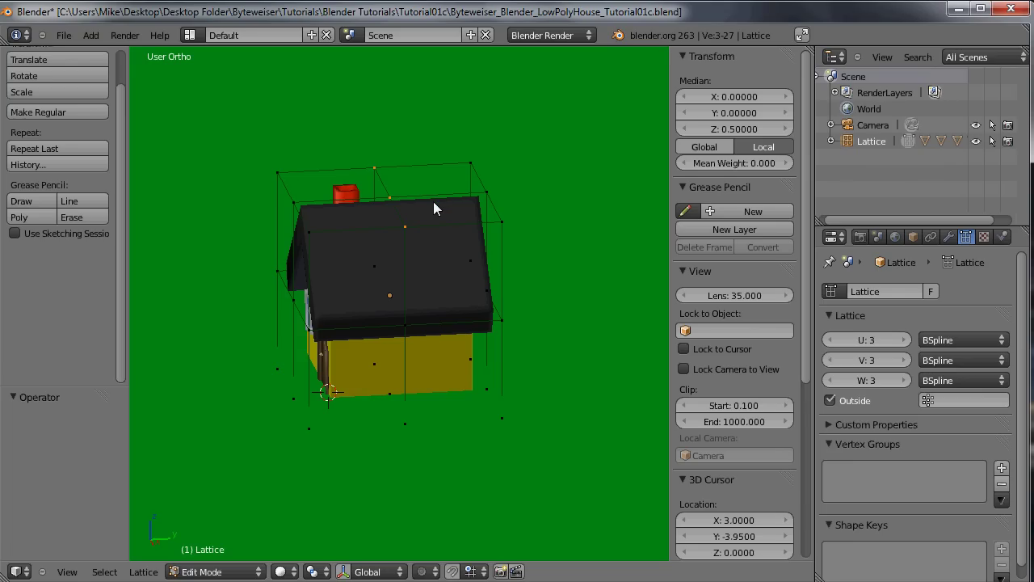
{"action": "key", "text": "g"}
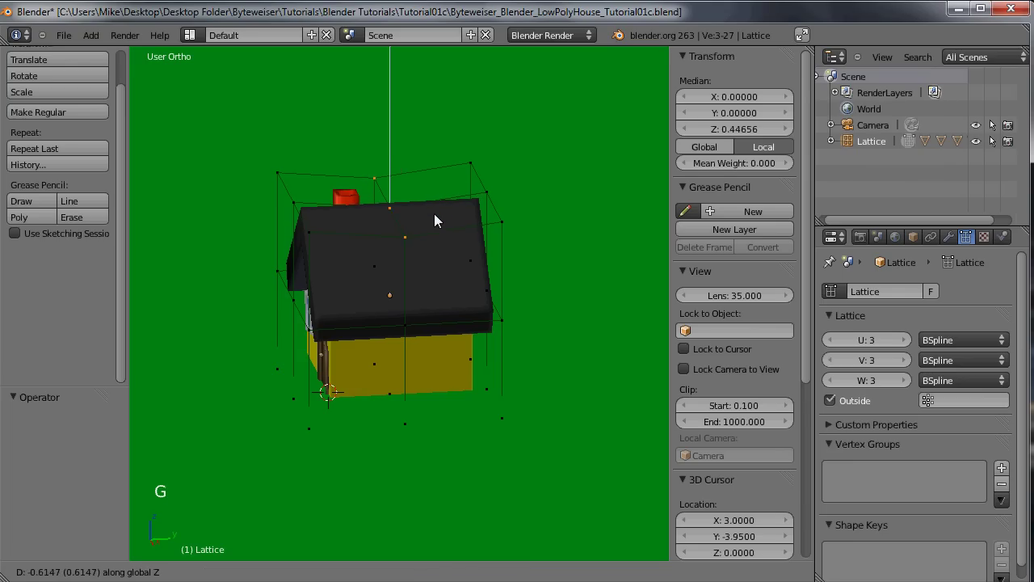
{"action": "left_click", "coordinate": [367, 241]}
{"action": "middle_click", "coordinate": [454, 264]}
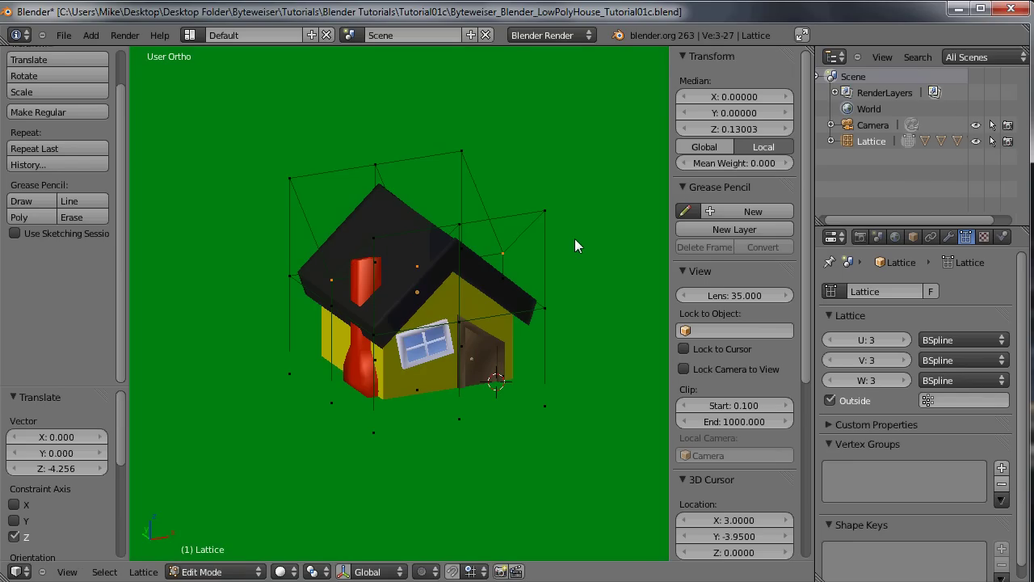
Undo the cave-in and reselect the outer top lattice points.
{"action": "key", "text": "ctrl+z"}
{"action": "middle_click", "coordinate": [468, 220]}
{"action": "right_click", "coordinate": [366, 238]}
{"action": "right_click", "coordinate": [471, 251]}
{"action": "right_click", "coordinate": [509, 215]}
{"action": "right_click", "coordinate": [543, 181]}
{"action": "right_click", "coordinate": [455, 158]}
{"action": "right_click", "coordinate": [369, 156]}
{"action": "middle_click", "coordinate": [417, 165]}
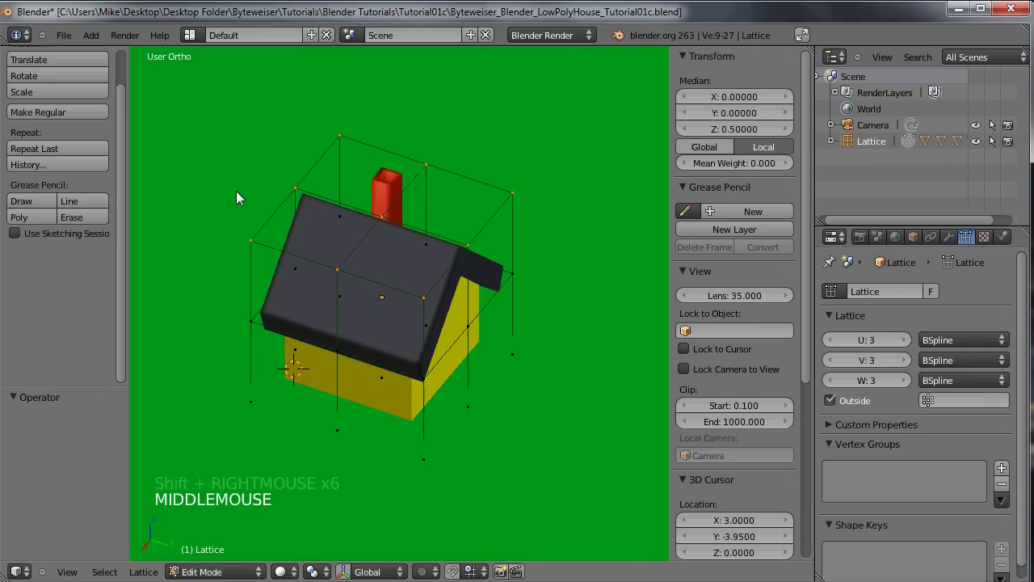
Leave lattice editing and open the roof mesh in Edit Mode.
{"action": "key", "text": "Tab"}
{"action": "right_click", "coordinate": [404, 246]}
{"action": "key", "text": "Tab"}
{"action": "middle_click", "coordinate": [370, 270]}
Add a loop cut across the roof mesh and leave mesh editing.
{"action": "middle_click", "coordinate": [386, 258]}
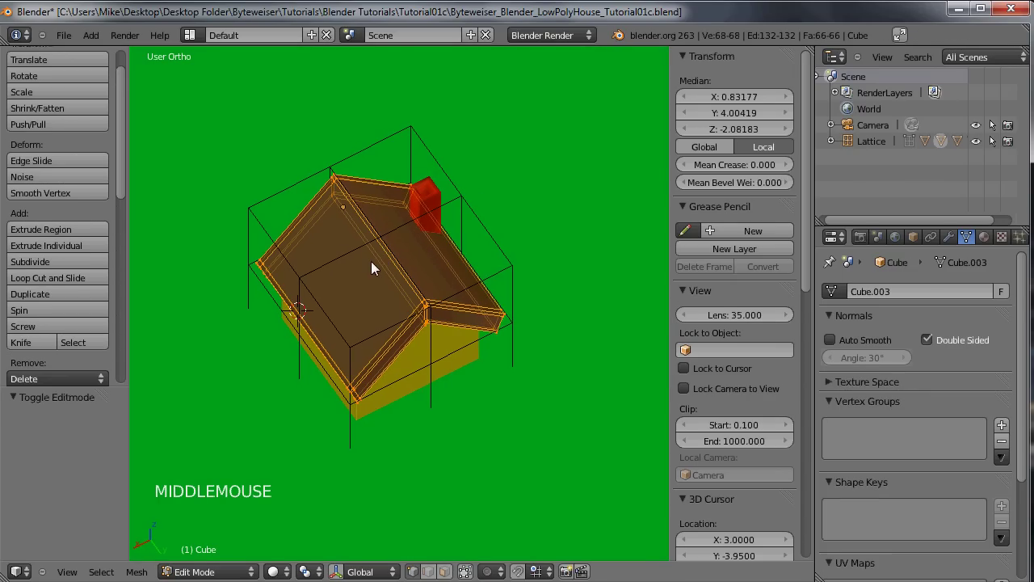
{"action": "key", "text": "ctrl+r"}
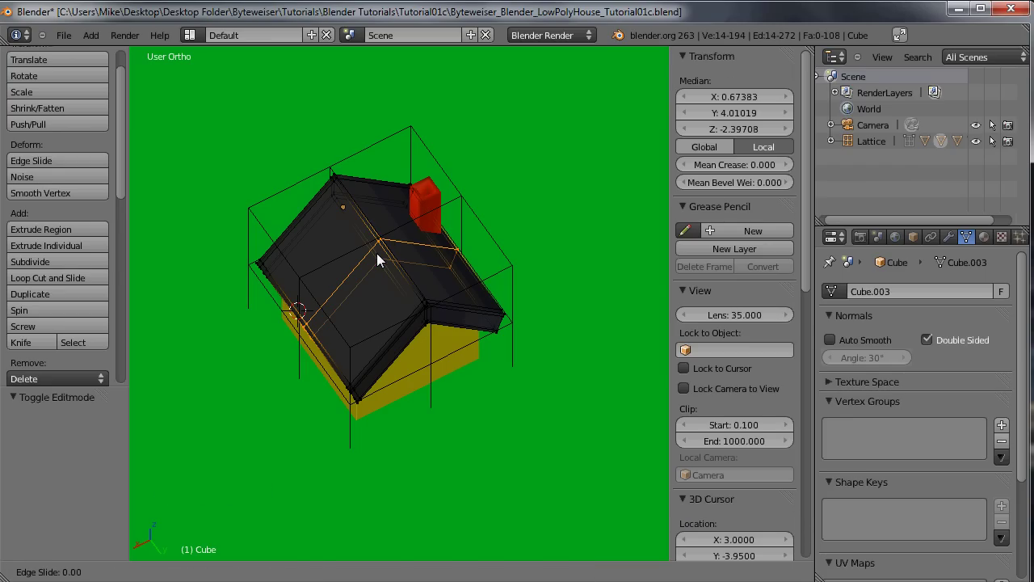
{"action": "right_click", "coordinate": [384, 256]}
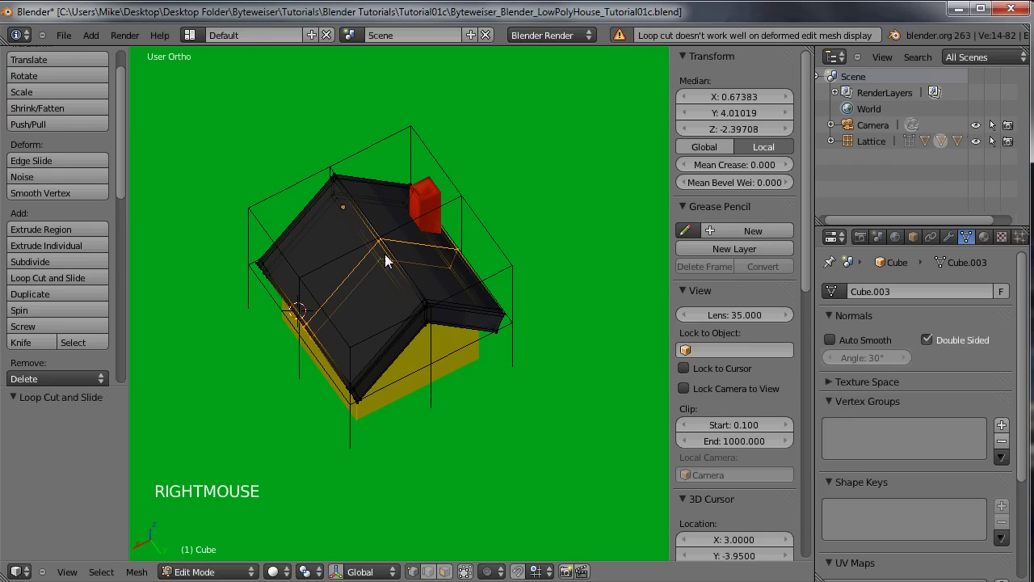
{"action": "middle_click", "coordinate": [379, 270]}
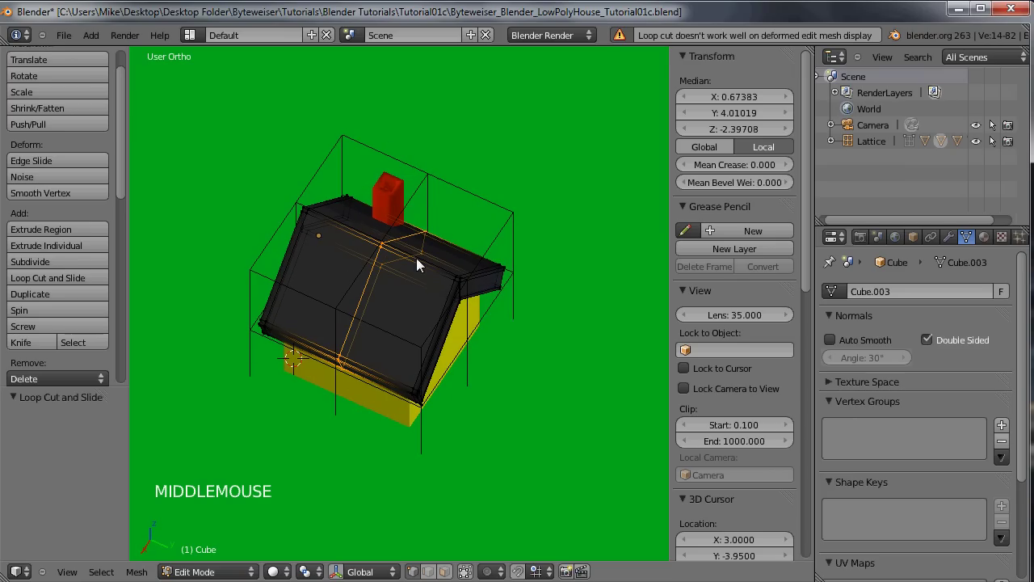
{"action": "key", "text": "Tab"}
Return to lattice point editing and select the top-middle points.
{"action": "middle_click", "coordinate": [455, 244]}
{"action": "right_click", "coordinate": [360, 172]}
{"action": "key", "text": "Tab"}
{"action": "right_click", "coordinate": [357, 175]}
{"action": "right_click", "coordinate": [442, 285]}
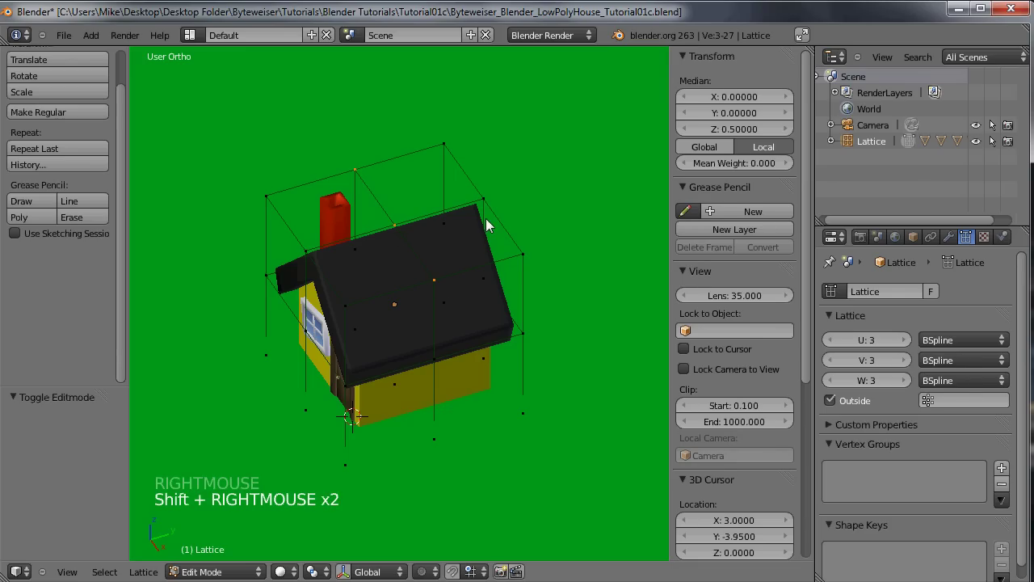
Lower the top-middle lattice points to cave in the roof centre.
{"action": "key", "text": "g"}
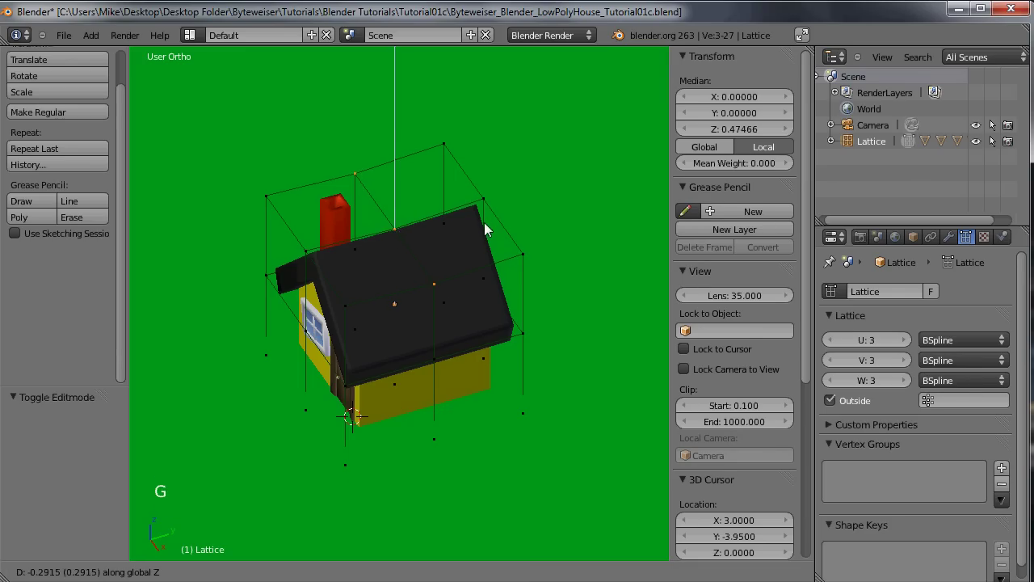
{"action": "left_click", "coordinate": [463, 255]}
{"action": "middle_click", "coordinate": [401, 204]}
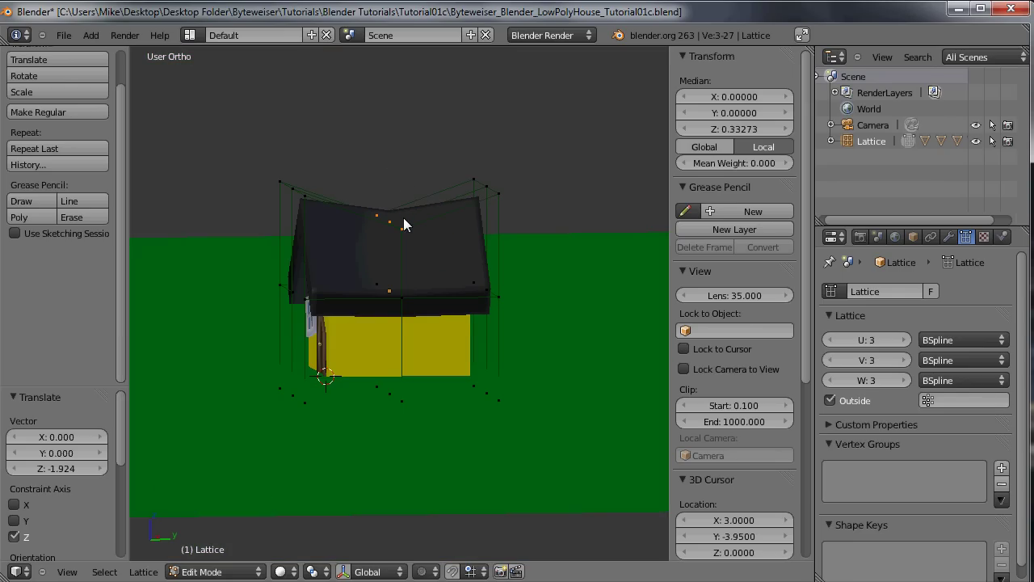
{"action": "middle_click", "coordinate": [337, 225]}
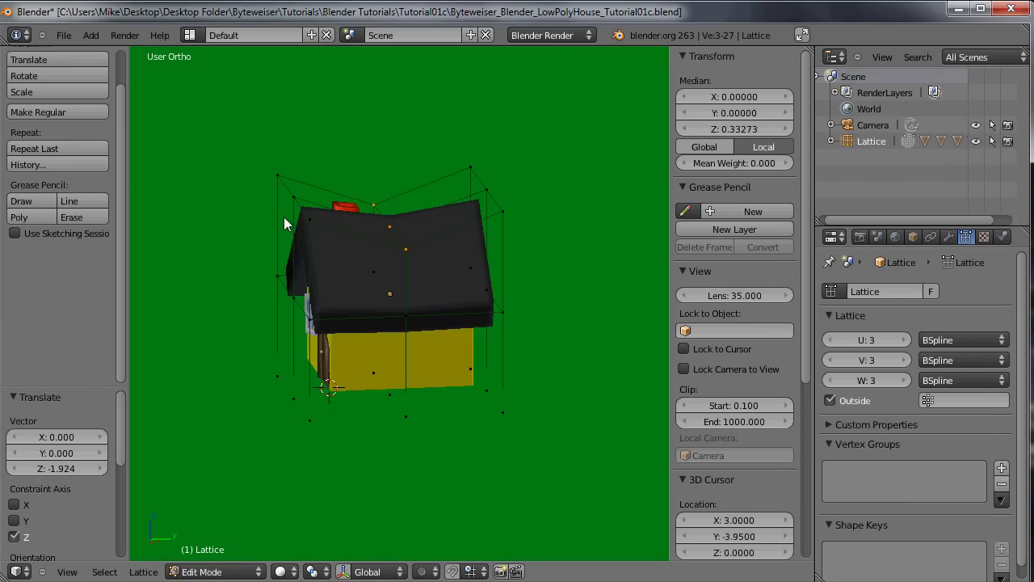
Select the top layer points and rotate them about 24 degrees to twist the roof.
{"action": "right_click", "coordinate": [295, 208]}
{"action": "right_click", "coordinate": [310, 229]}
{"action": "right_click", "coordinate": [486, 200]}
{"action": "right_click", "coordinate": [477, 166]}
{"action": "right_click", "coordinate": [417, 207]}
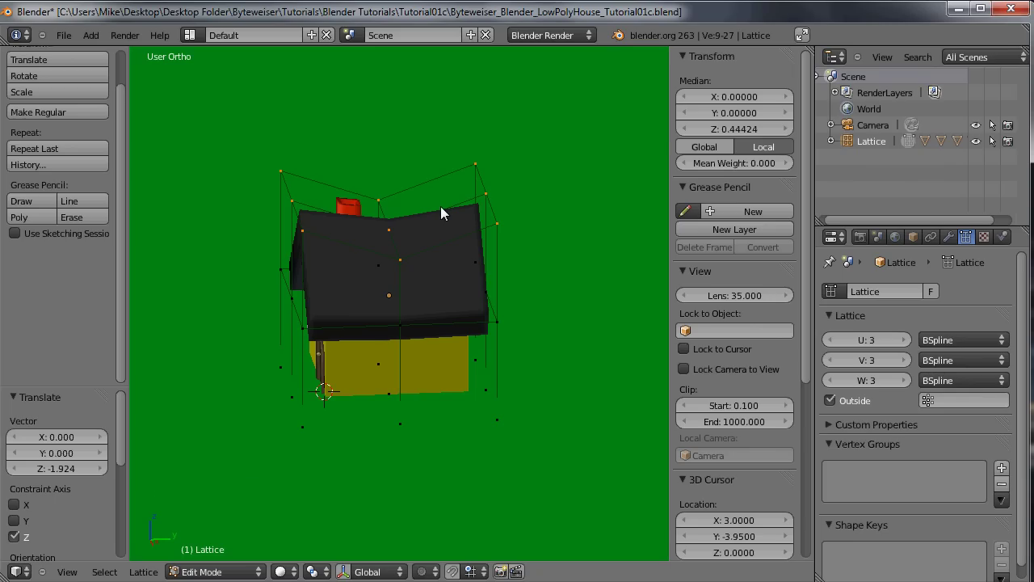
{"action": "key", "text": "r"}
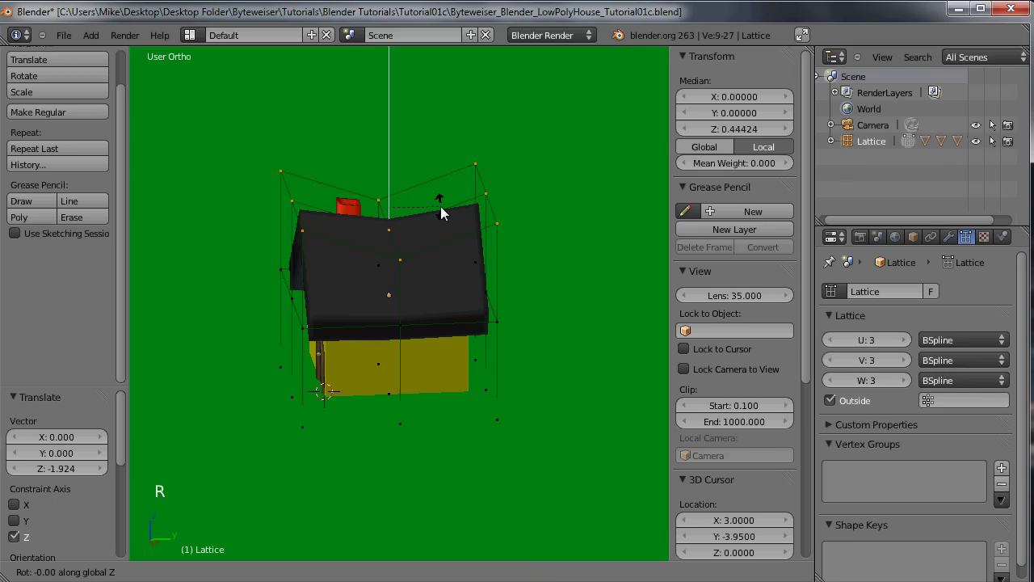
{"action": "left_click", "coordinate": [340, 213]}
{"action": "middle_click", "coordinate": [342, 226]}
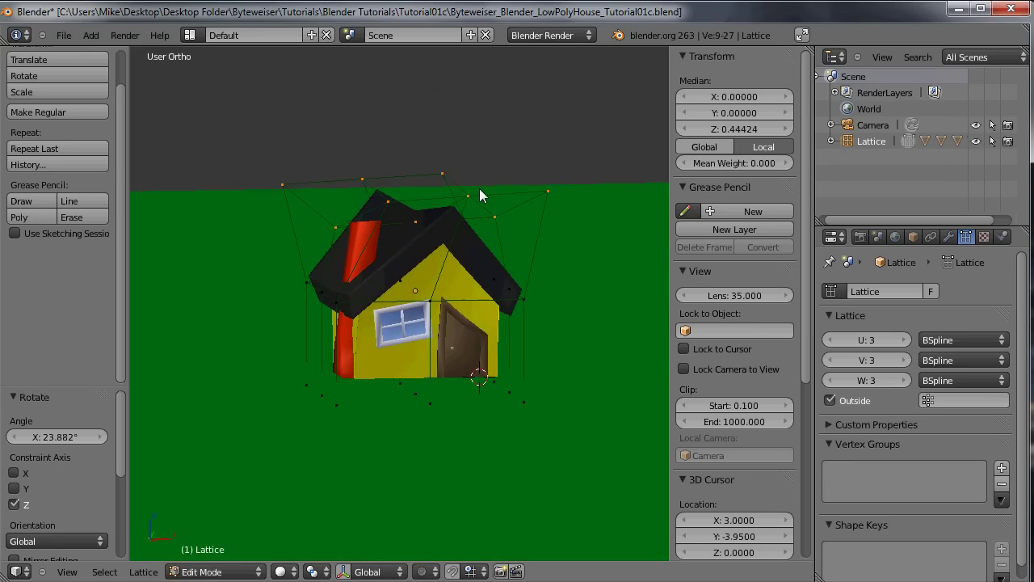
Select the two lattice points at the front and back ends of the house.
{"action": "middle_click", "coordinate": [513, 226]}
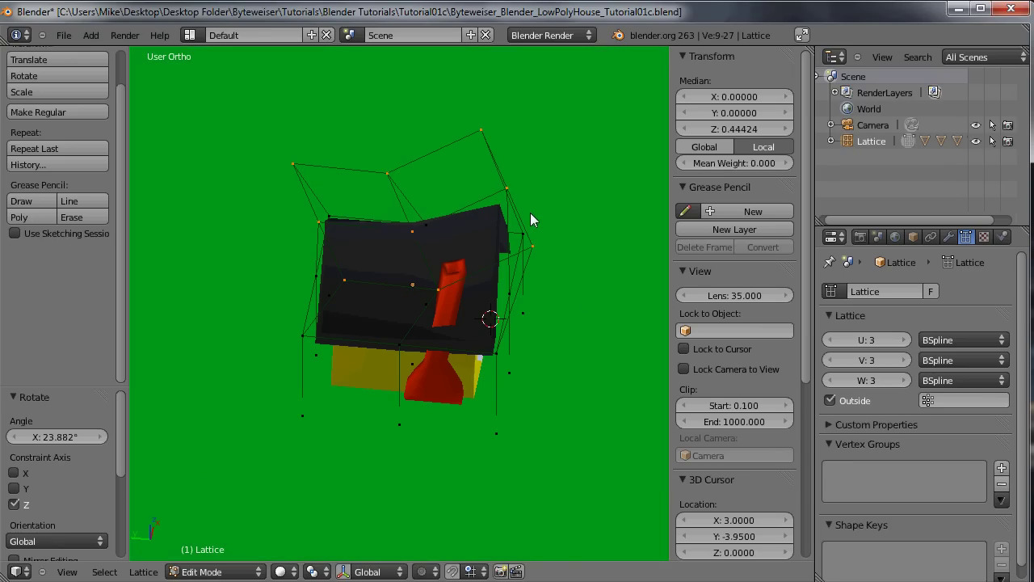
{"action": "right_click", "coordinate": [516, 197]}
{"action": "middle_click", "coordinate": [536, 198]}
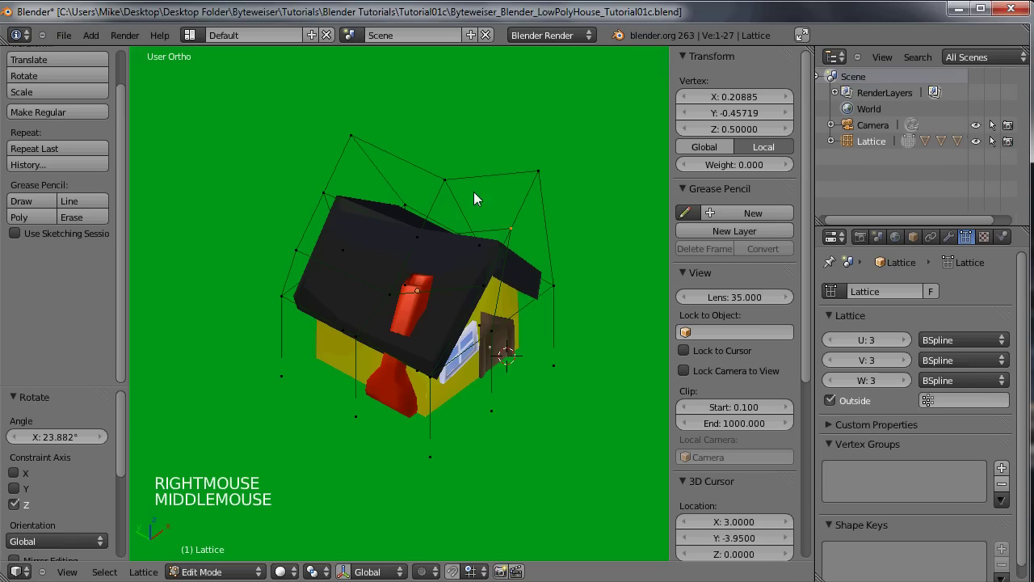
{"action": "right_click", "coordinate": [338, 191]}
{"action": "middle_click", "coordinate": [424, 207]}
{"action": "scroll", "scroll_direction": "down", "scroll_amount": 3}
{"action": "middle_click", "coordinate": [346, 175]}
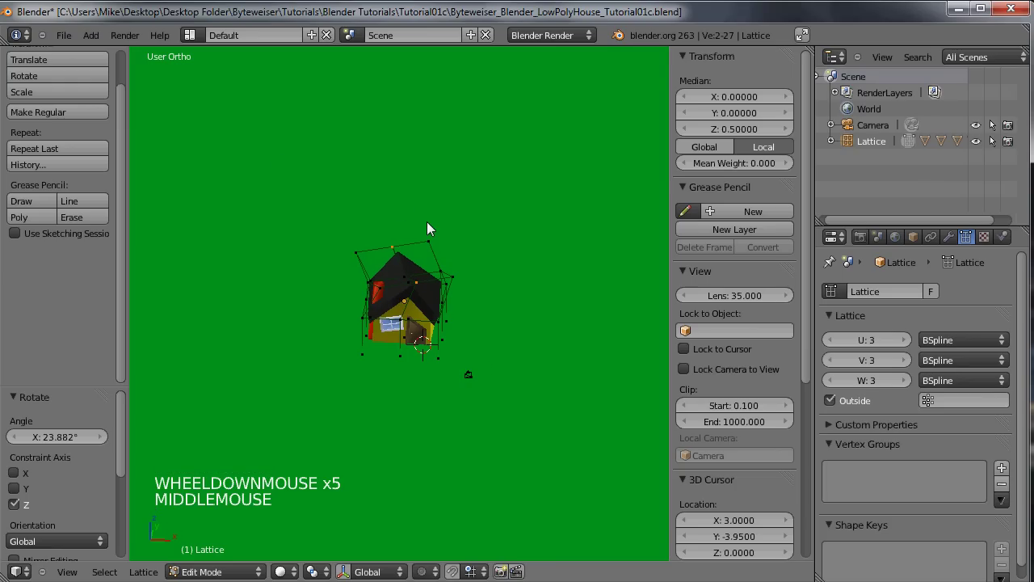
Scale the selected points about twice along Y so the roof flares out front and back.
{"action": "key", "text": "s"}
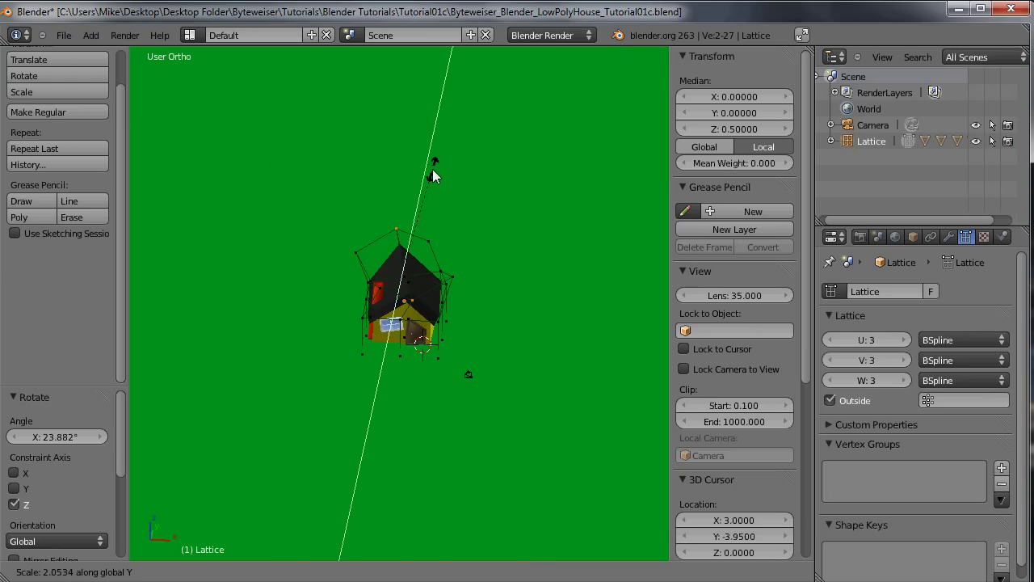
{"action": "left_click", "coordinate": [411, 257]}
{"action": "middle_click", "coordinate": [385, 204]}
{"action": "scroll", "scroll_direction": "up", "scroll_amount": 3}
{"action": "middle_click", "coordinate": [501, 214]}
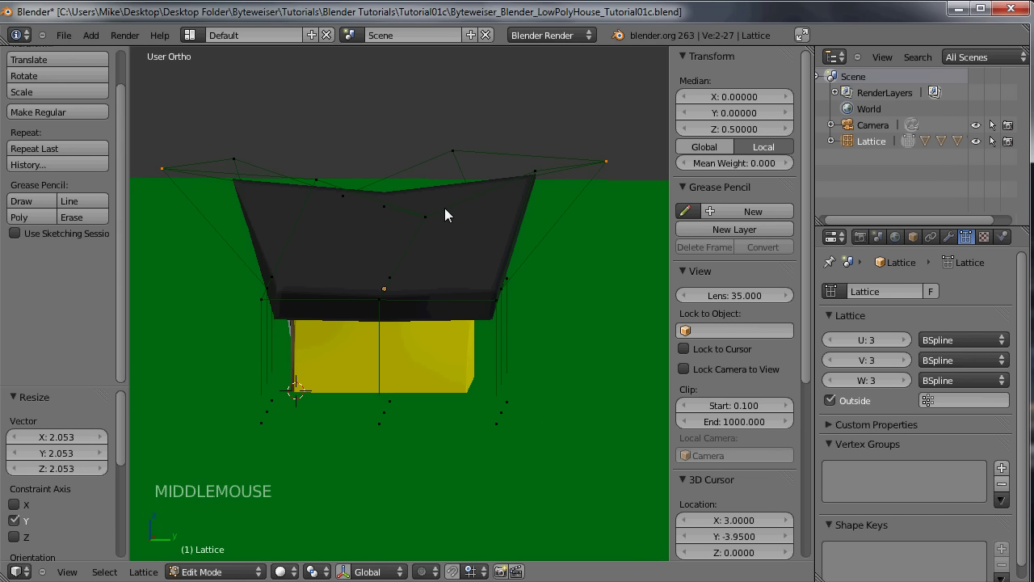
{"action": "middle_click", "coordinate": [356, 211]}
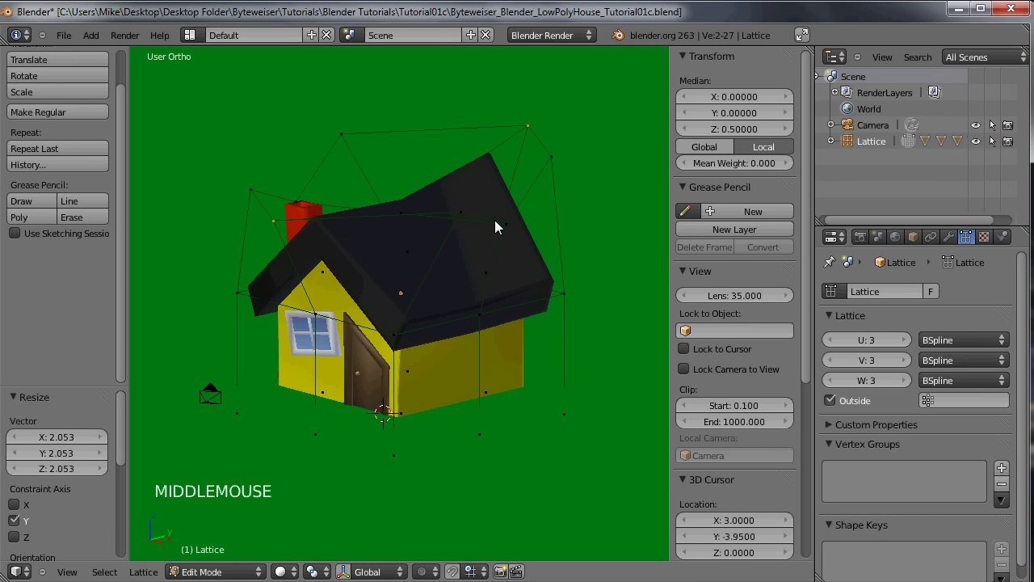
{"action": "middle_click", "coordinate": [570, 236]}
{"action": "middle_click", "coordinate": [461, 256]}
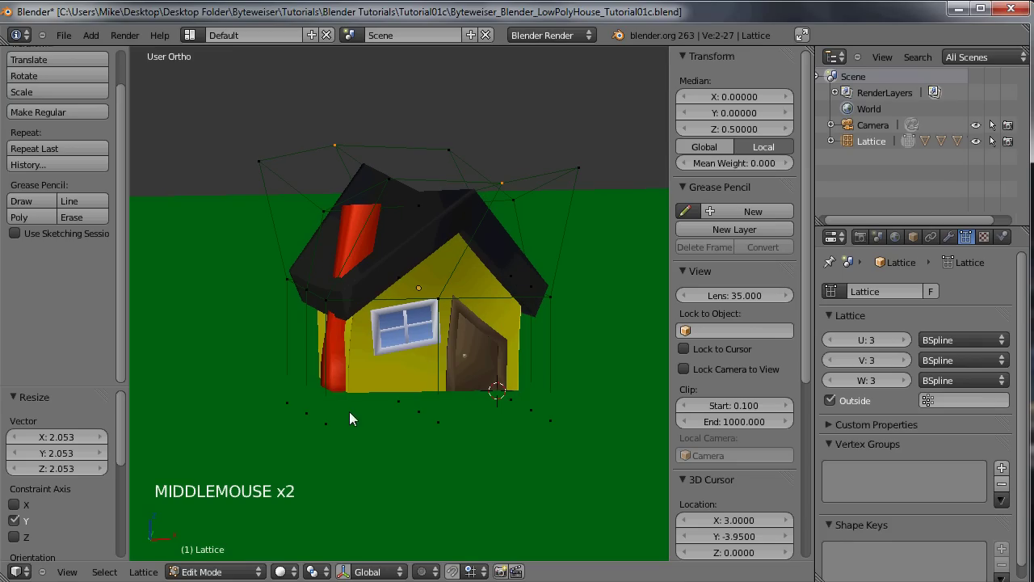
Box-select the bottom lattice layer and rotate it about 11 degrees around Z, opposite to the top.
{"action": "key", "text": "a"}
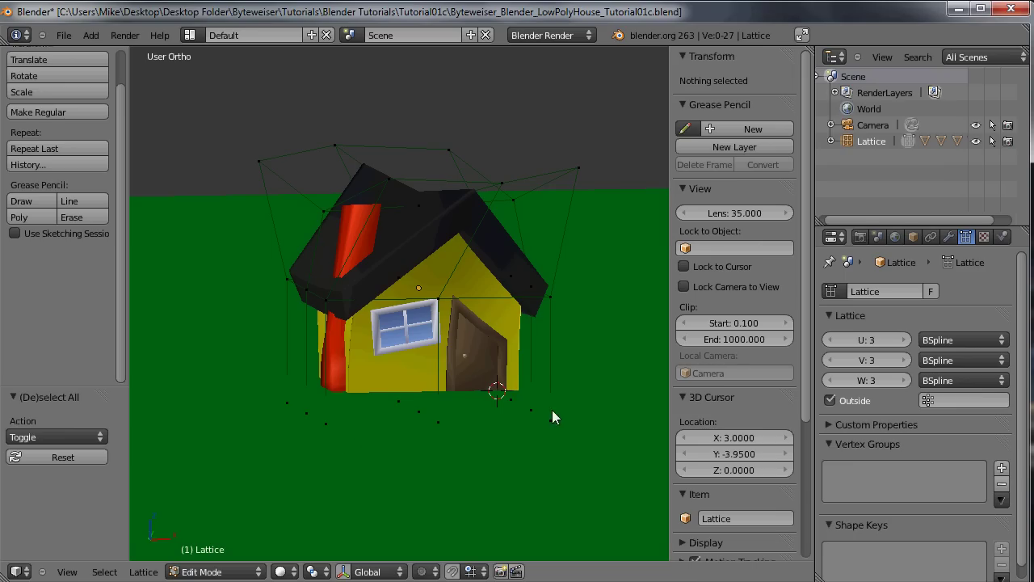
{"action": "key", "text": "b"}
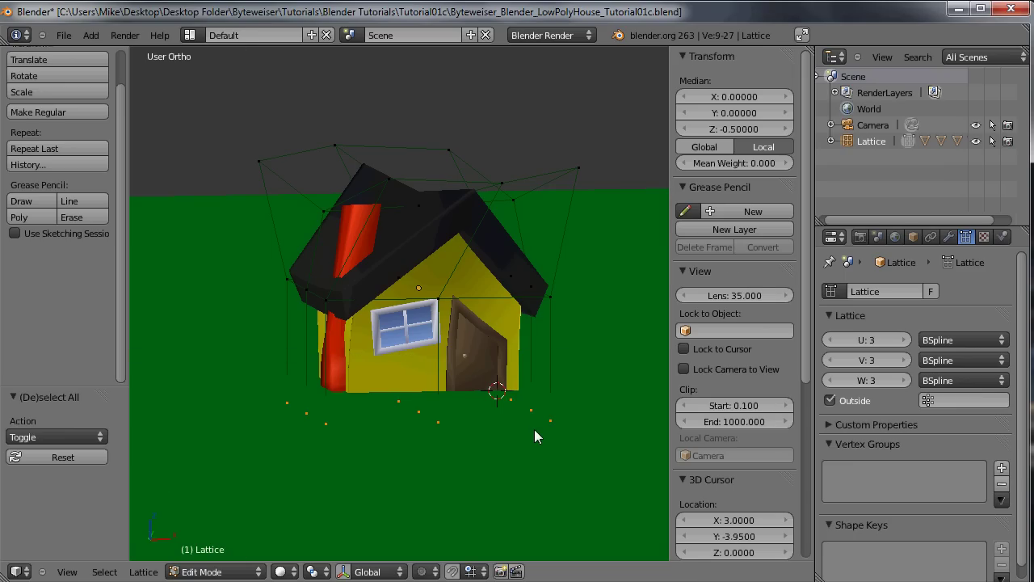
{"action": "key", "text": "r"}
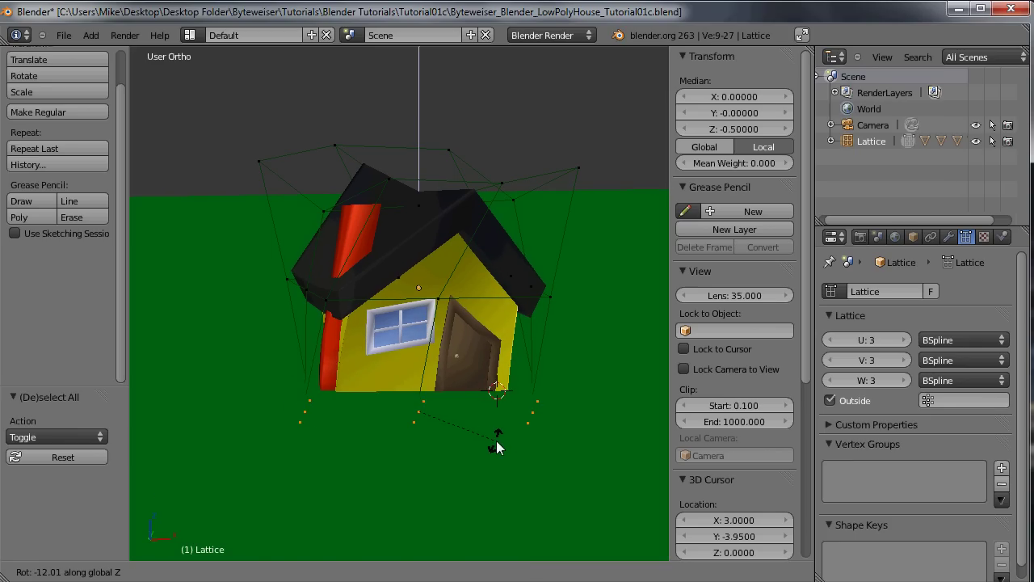
{"action": "left_click", "coordinate": [539, 376]}
{"action": "middle_click", "coordinate": [498, 373]}
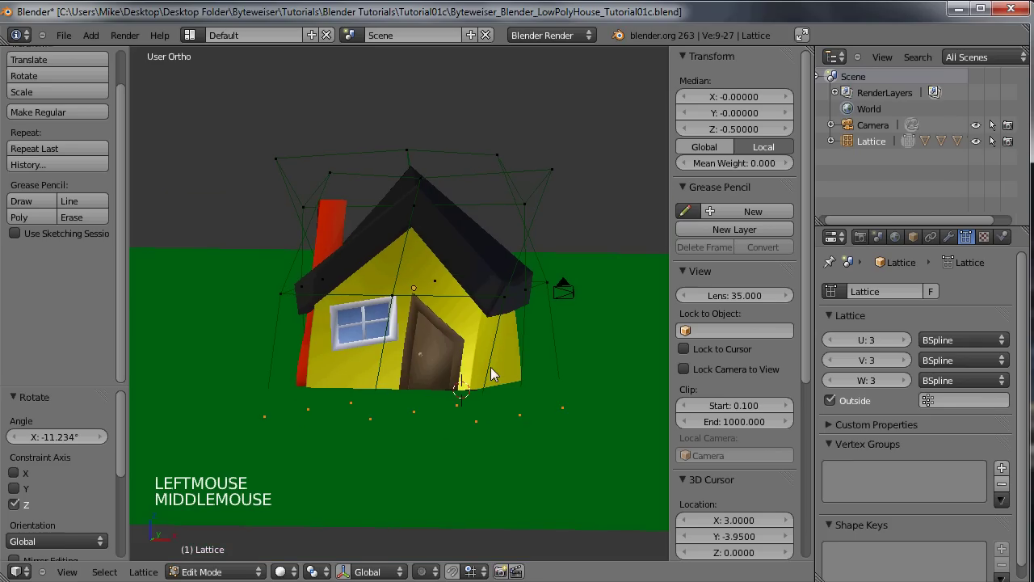
{"action": "middle_click", "coordinate": [460, 388]}
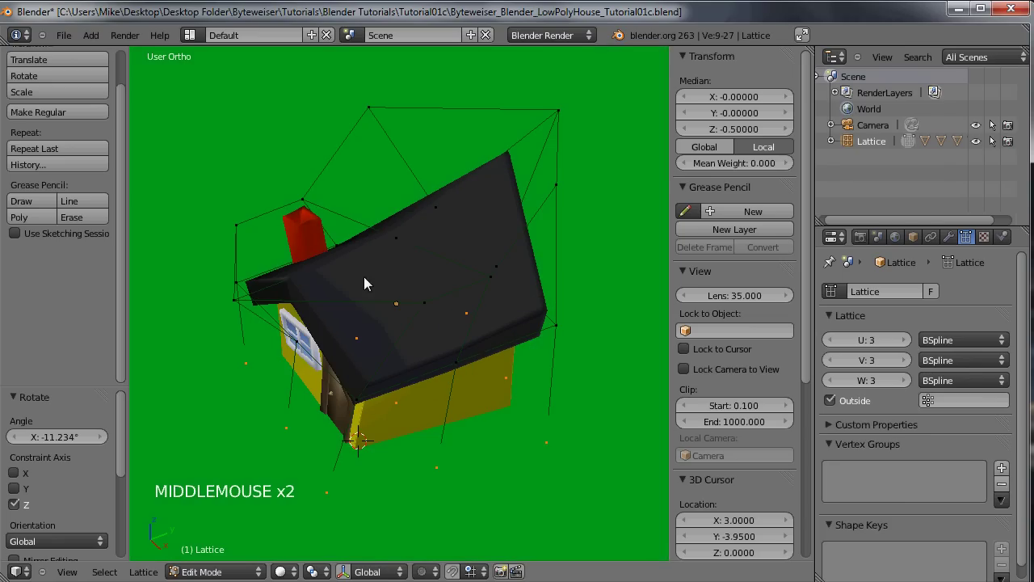
{"action": "middle_click", "coordinate": [452, 227]}
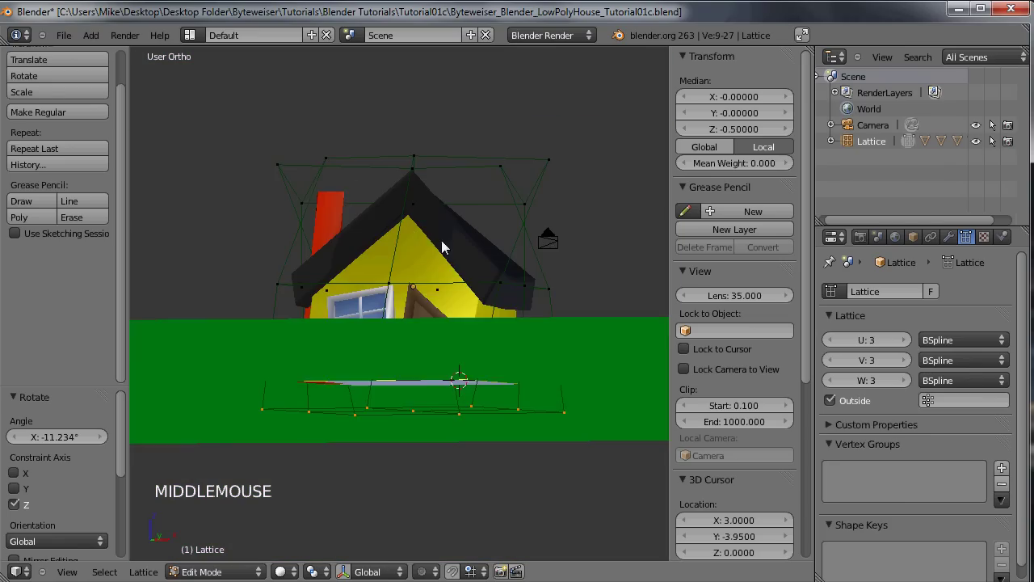
{"action": "middle_click", "coordinate": [466, 265]}
Select the two side lattice points and start scaling them outward about 1.76 times along X.
{"action": "right_click", "coordinate": [534, 295]}
{"action": "middle_click", "coordinate": [533, 307]}
{"action": "right_click", "coordinate": [345, 311]}
{"action": "middle_click", "coordinate": [376, 273]}
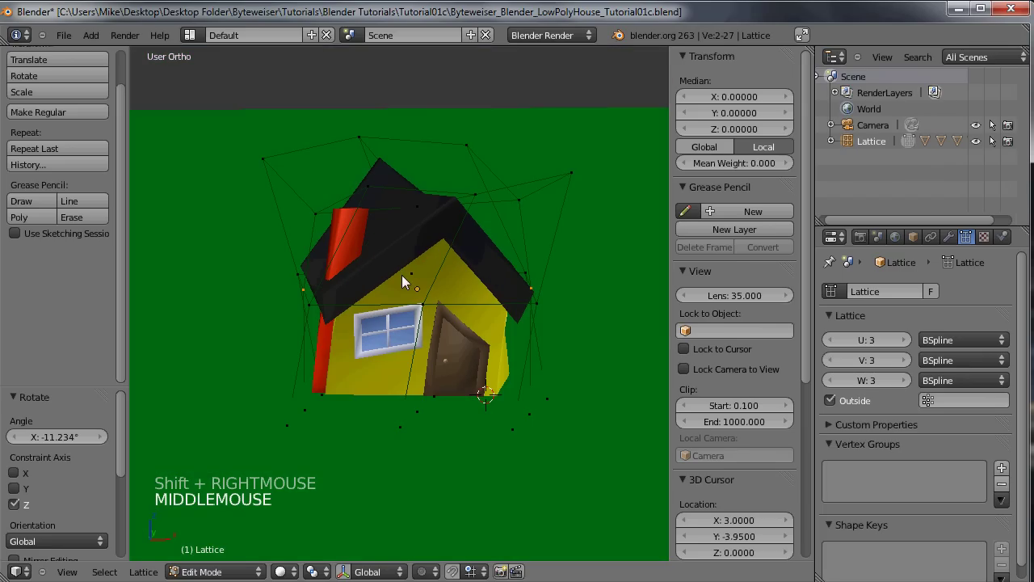
{"action": "key", "text": "s"}
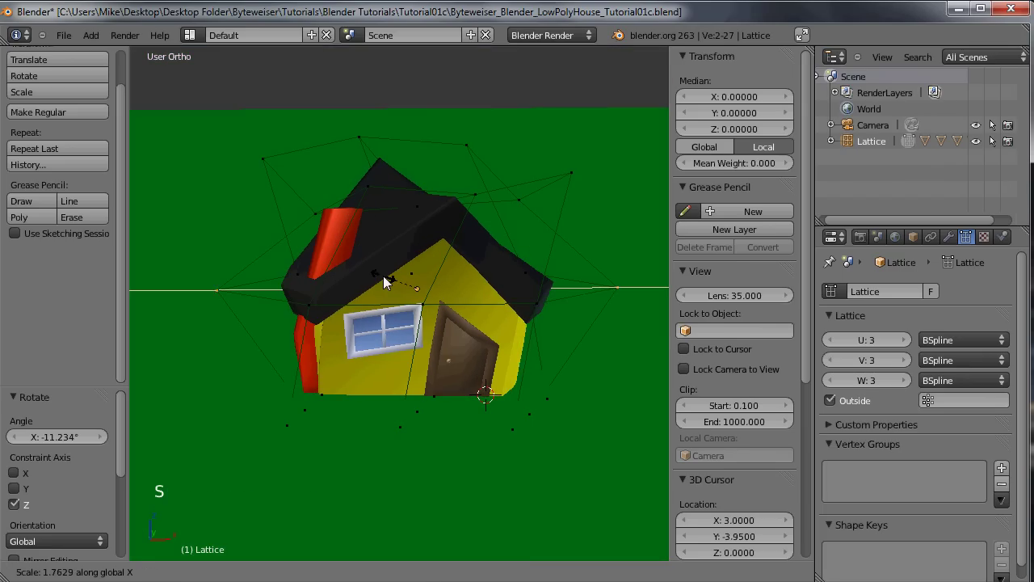